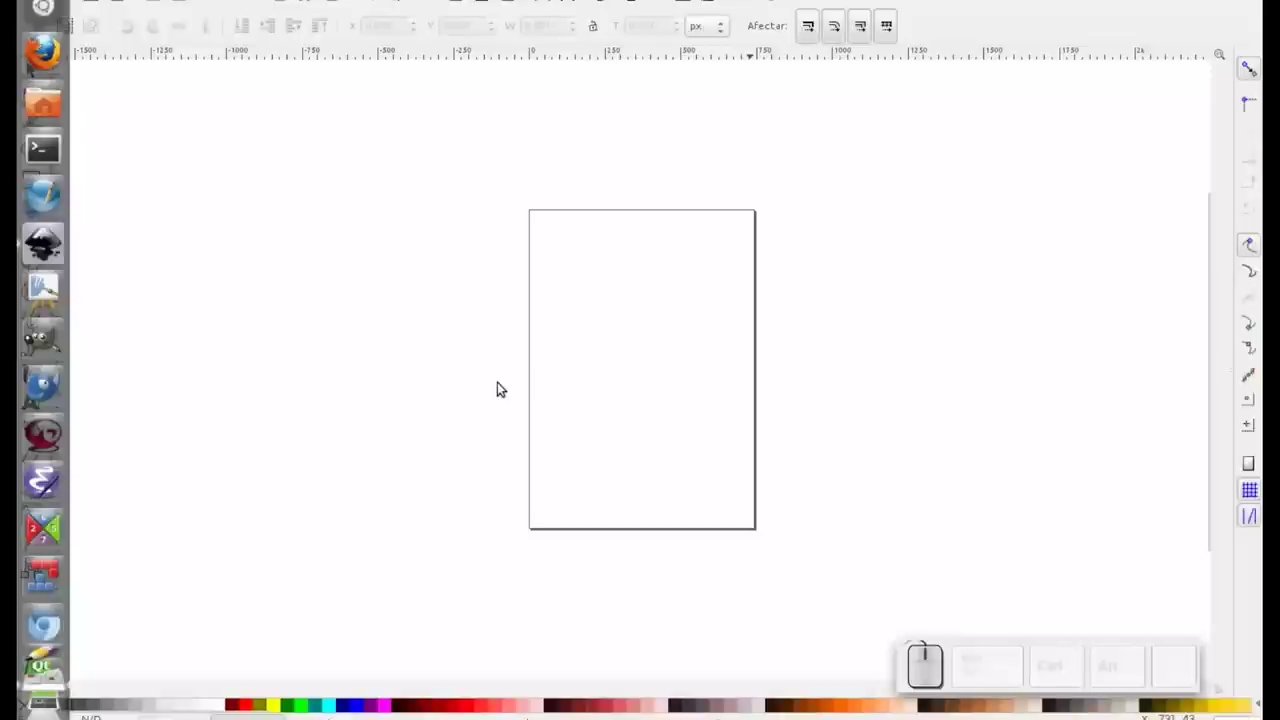
Step: Show the Toolbox again so the drawing tools appear on the left
{"action": "left_click", "coordinate": [579, 418]}
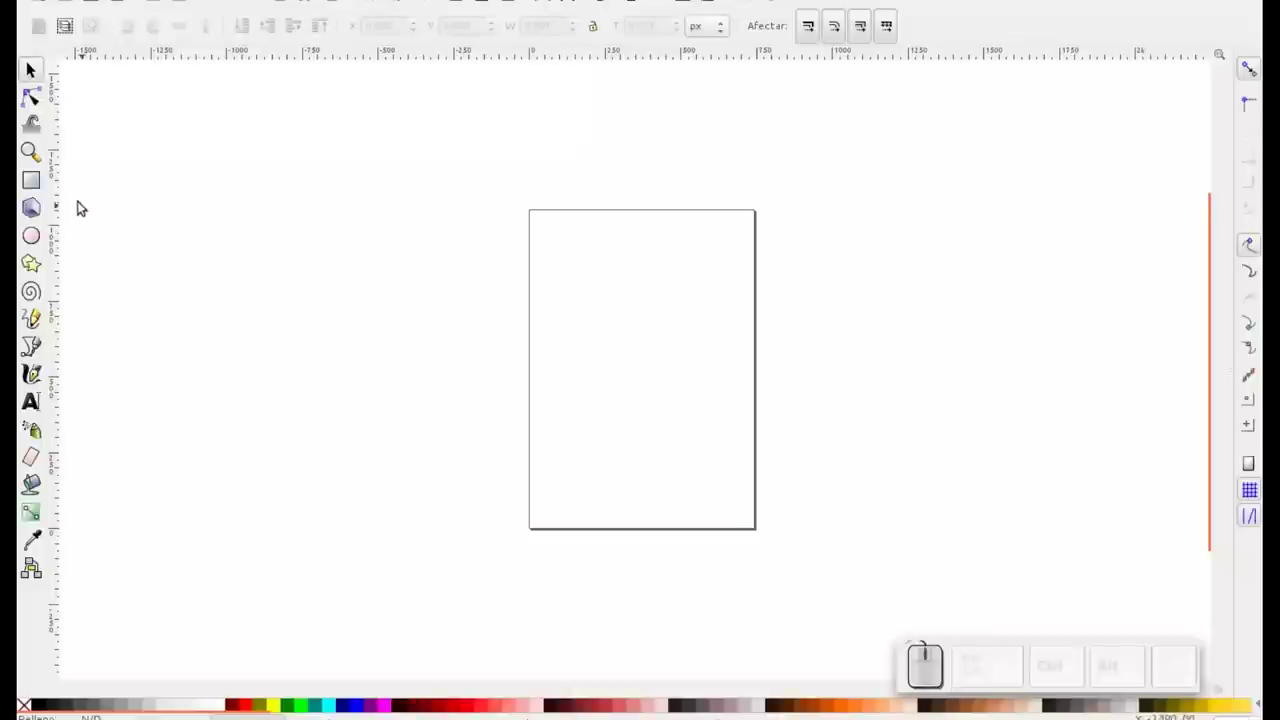
Step: Switch to the Rectangle tool and zoom in on the page
{"action": "left_click", "coordinate": [33, 187]}
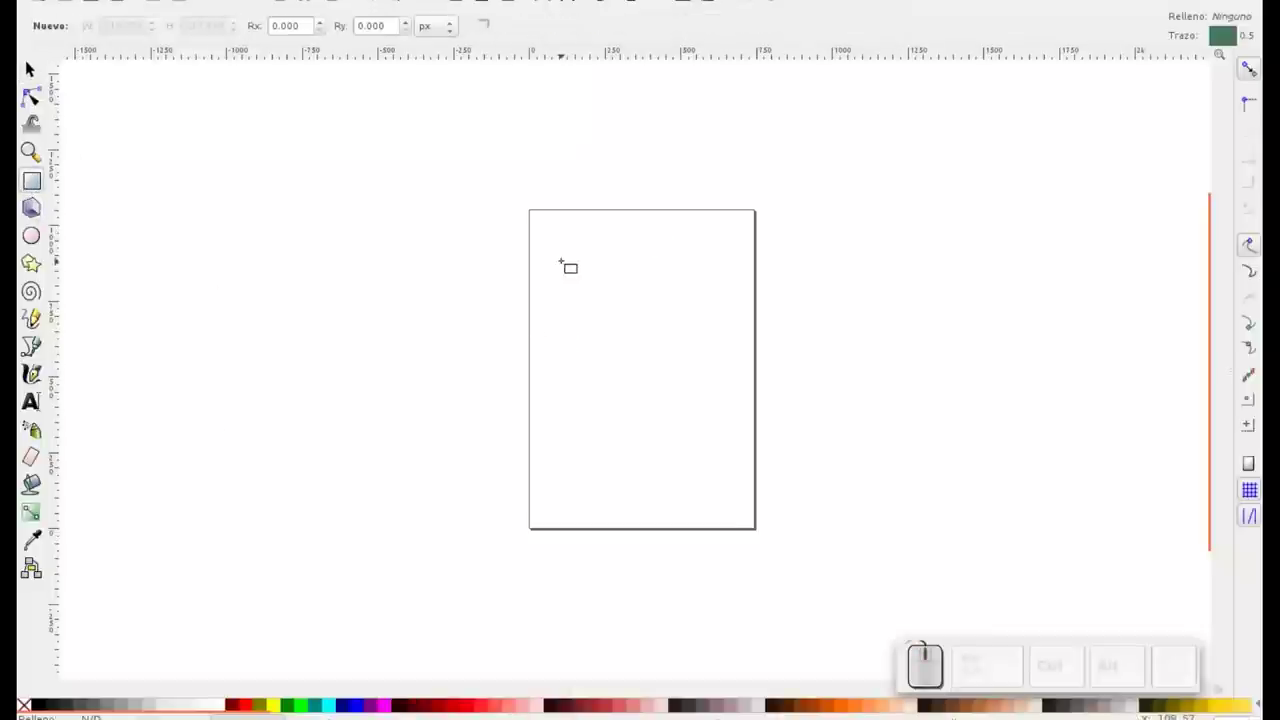
{"action": "scroll", "scroll_direction": "up", "scroll_amount": 3}
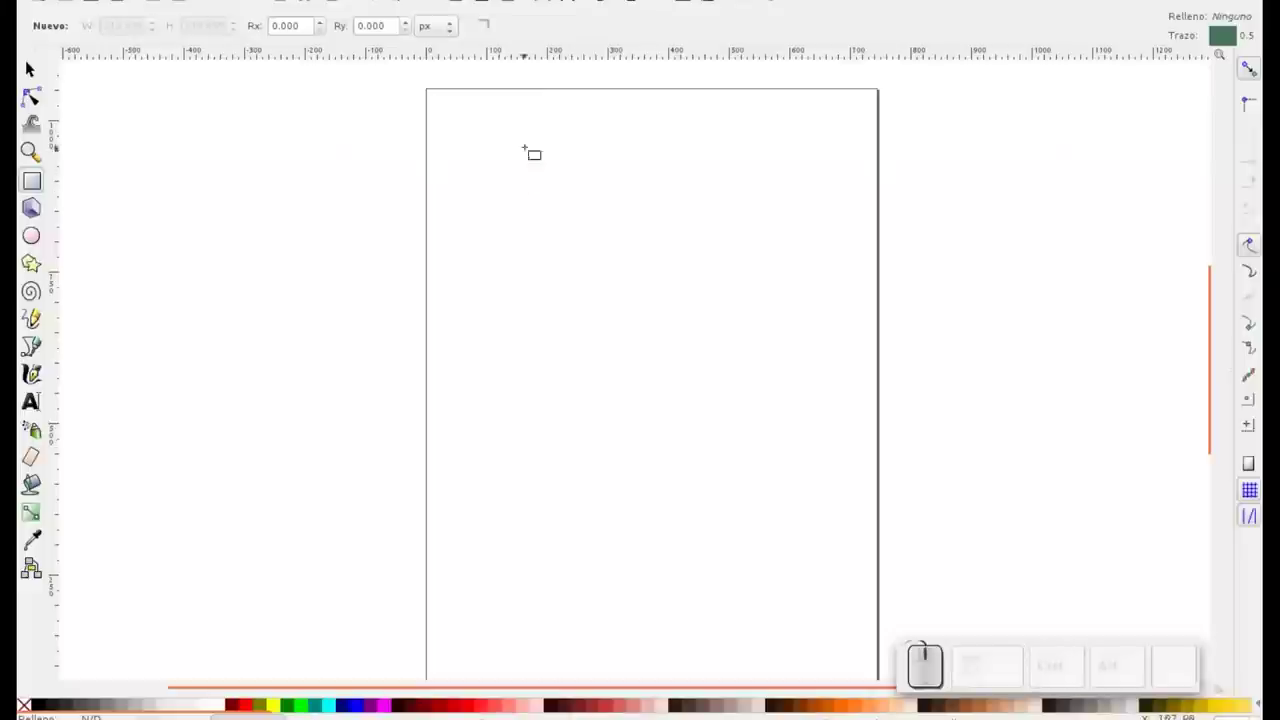
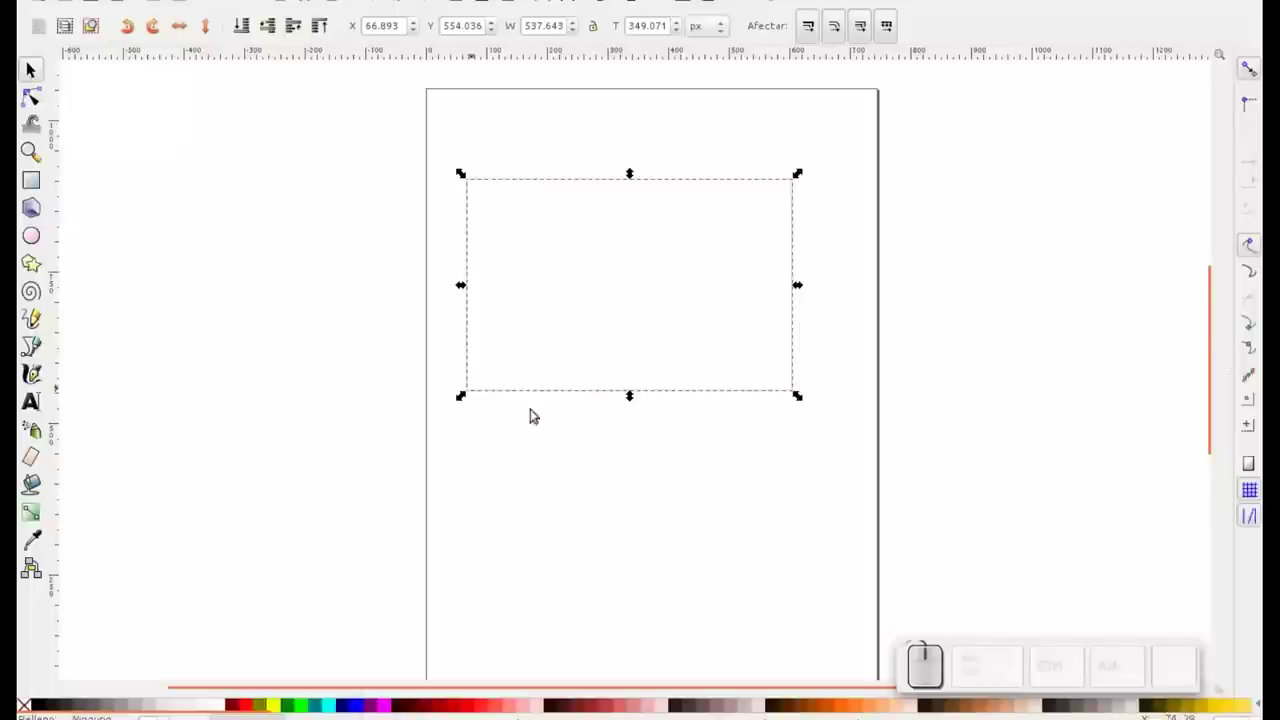
Step: In Fill and Stroke, give the rectangle a linear gradient, then a radial gradient fill
{"action": "key", "text": "ctrl+shift+f"}
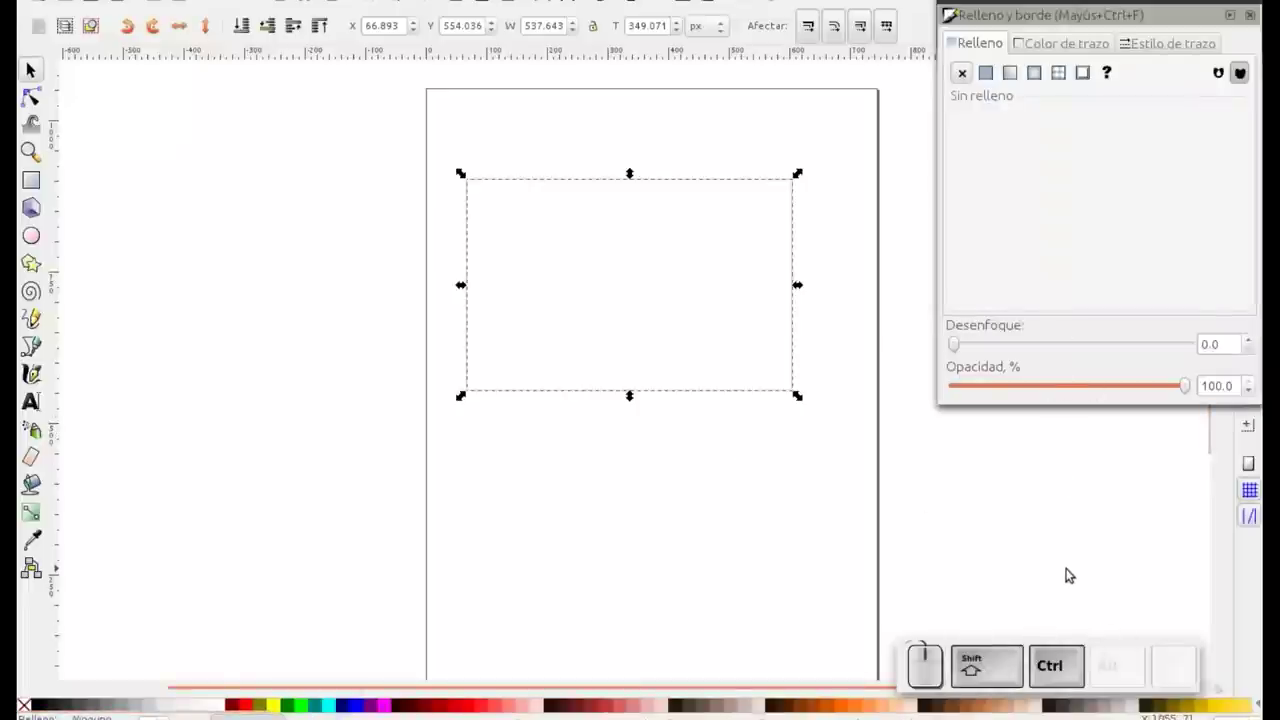
{"action": "key", "text": "ctrl+shift+f"}
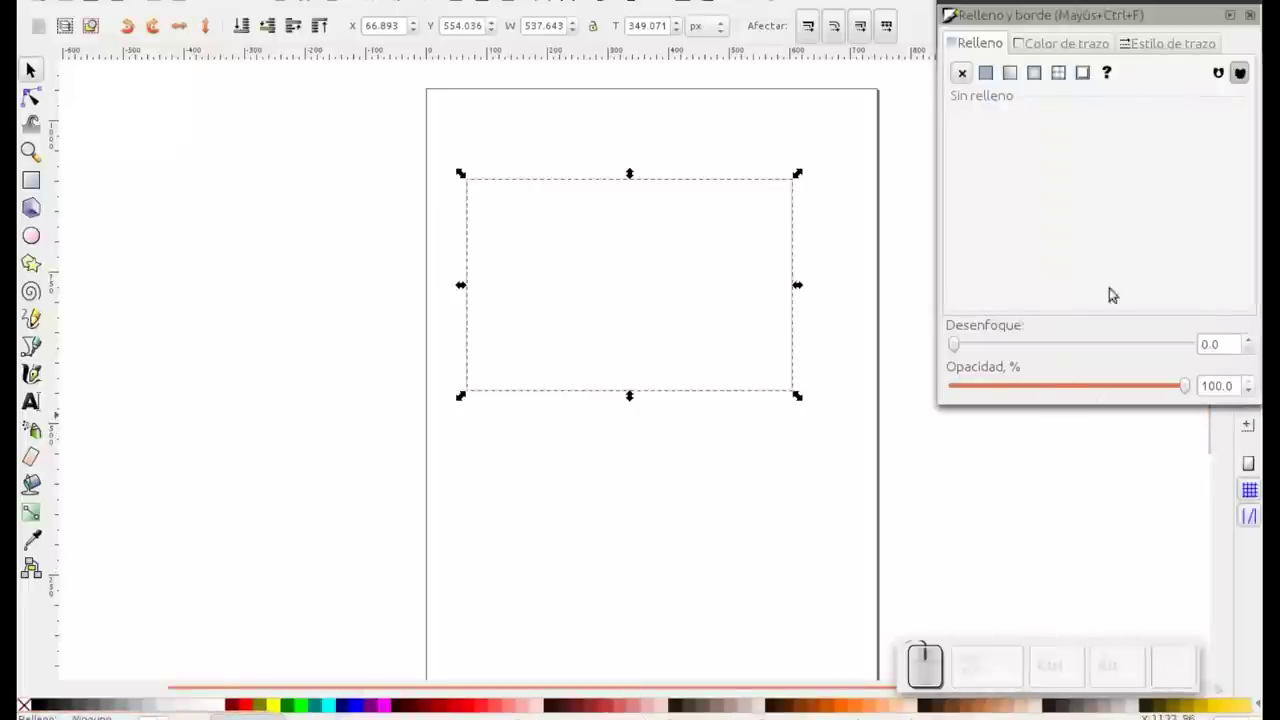
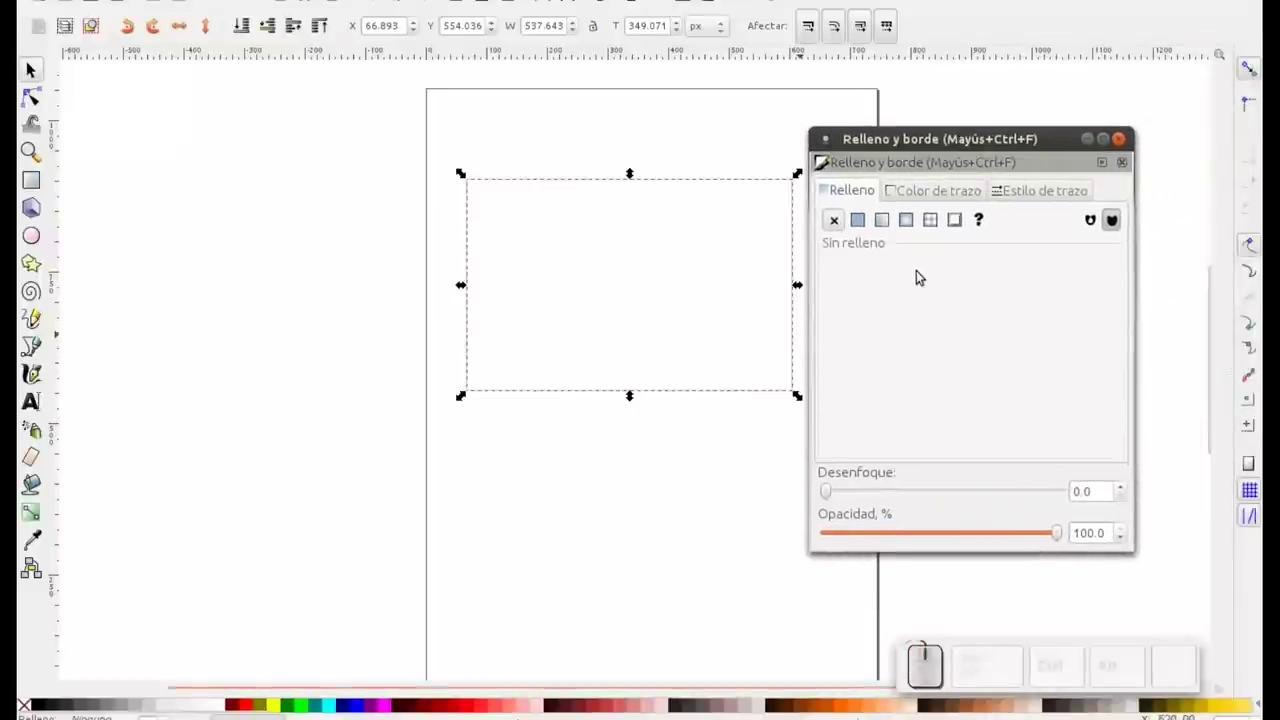
{"action": "left_click", "coordinate": [843, 195]}
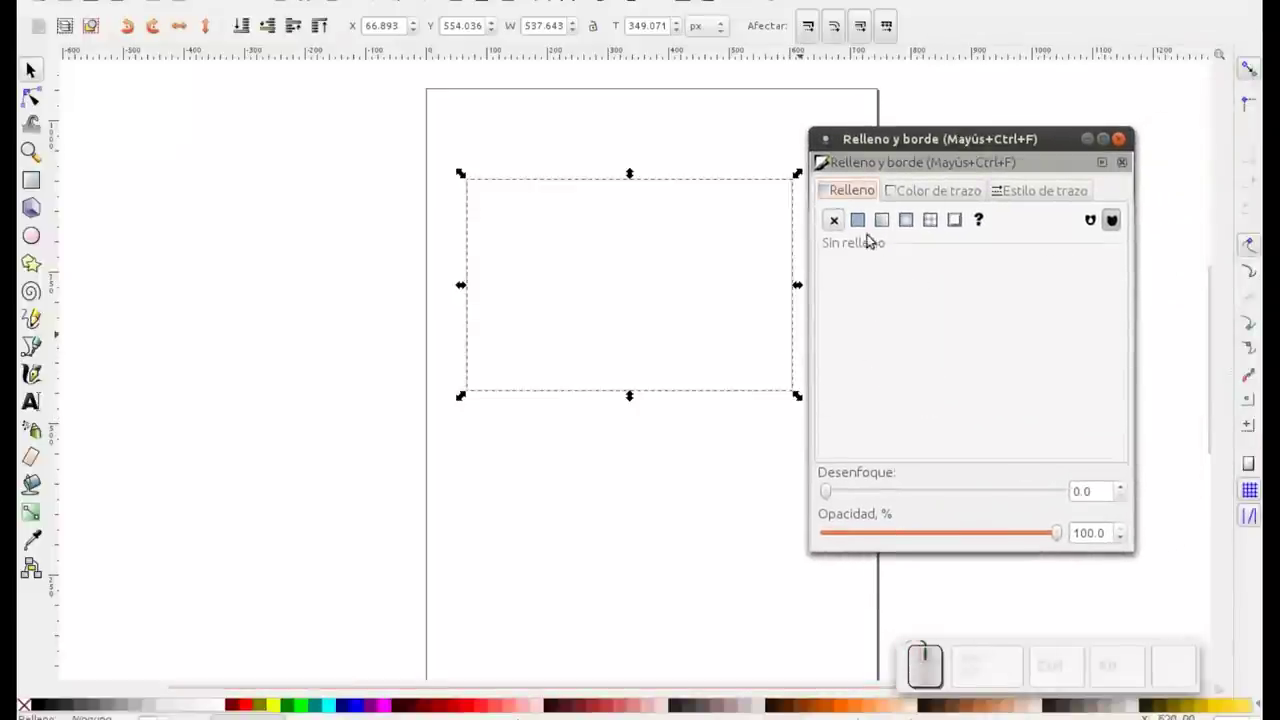
{"action": "left_click", "coordinate": [887, 233]}
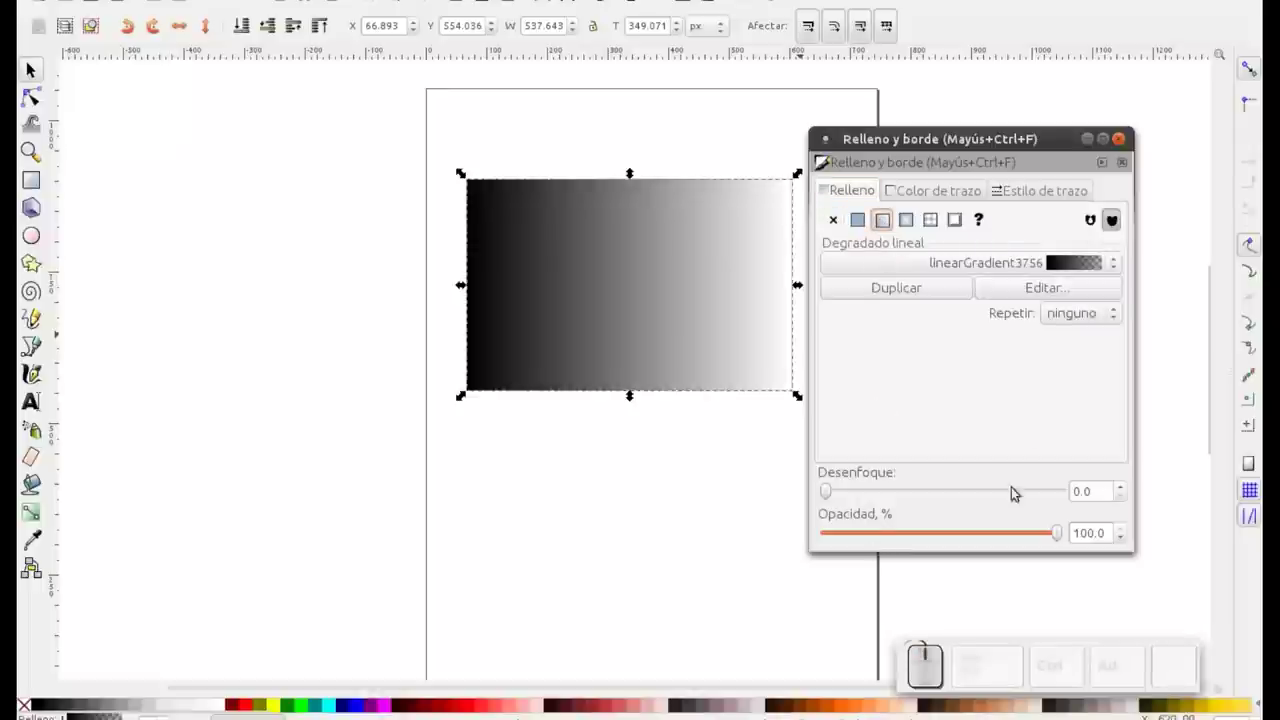
{"action": "left_click", "coordinate": [908, 224]}
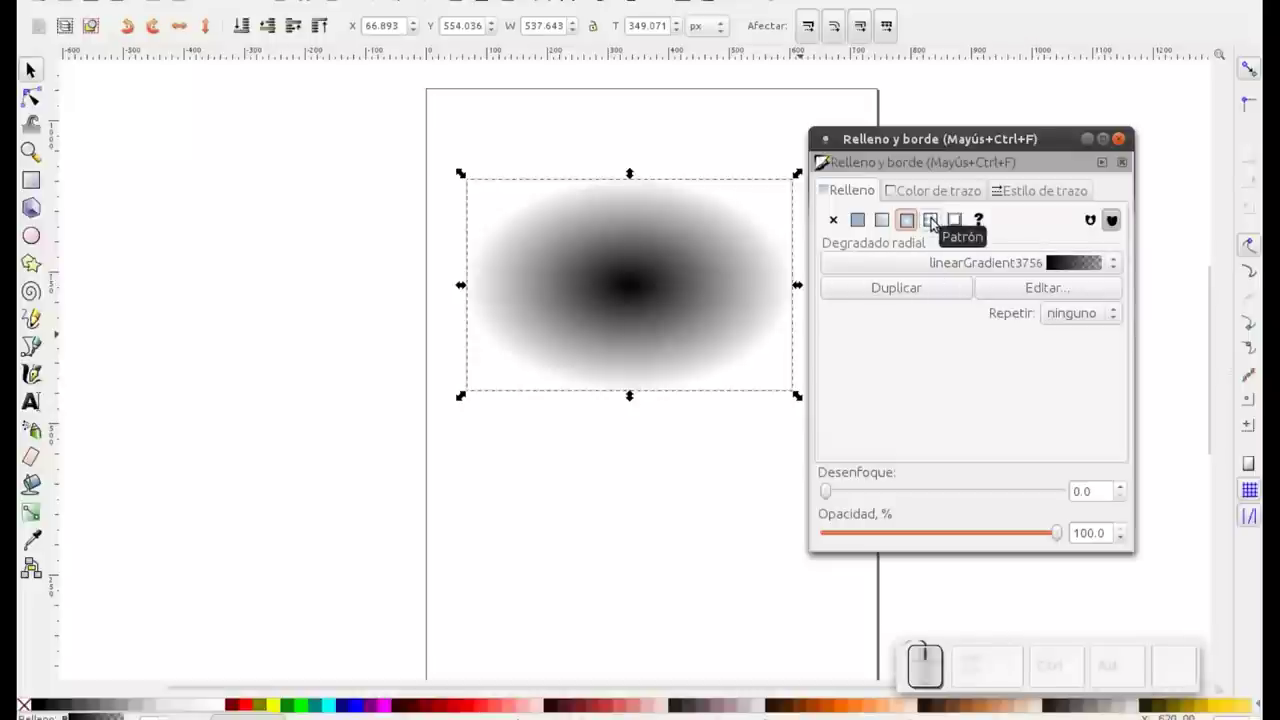
Step: Change the fill to the Armiño tile pattern and move the dialog aside
{"action": "left_click", "coordinate": [937, 221]}
{"action": "left_click", "coordinate": [941, 272]}
{"action": "left_click", "coordinate": [896, 652]}
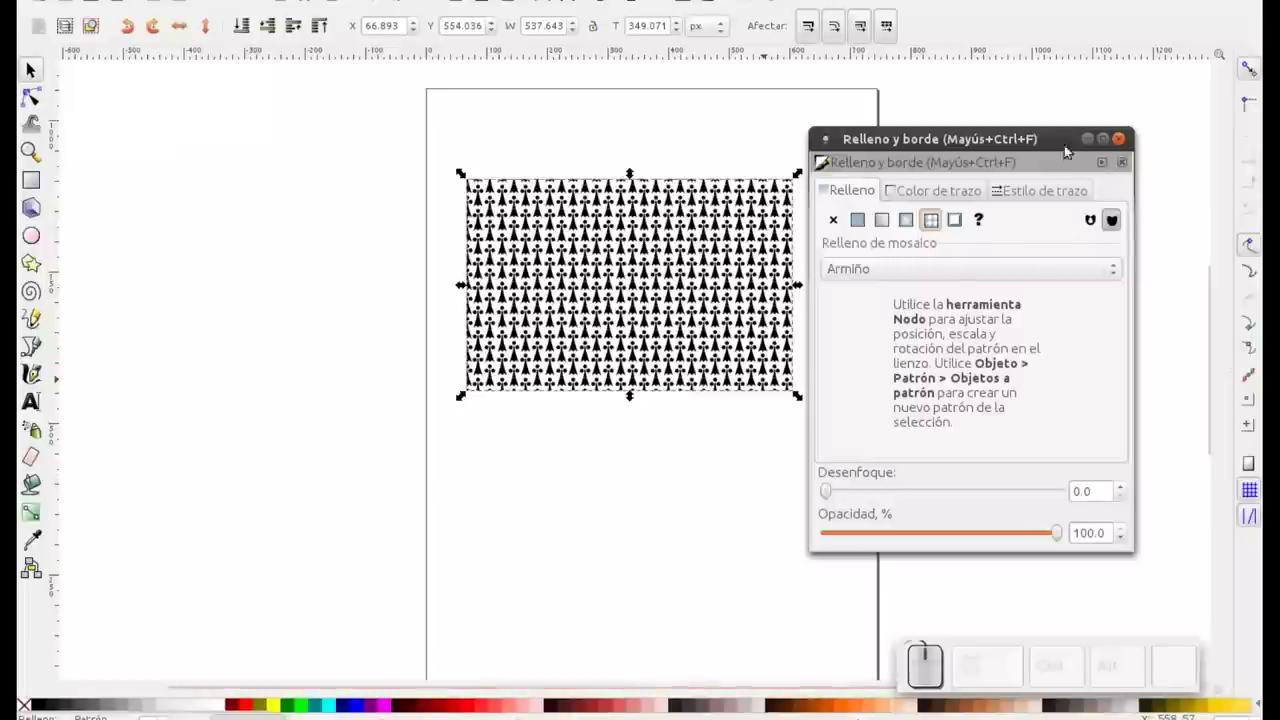
{"action": "left_click", "coordinate": [1049, 151]}
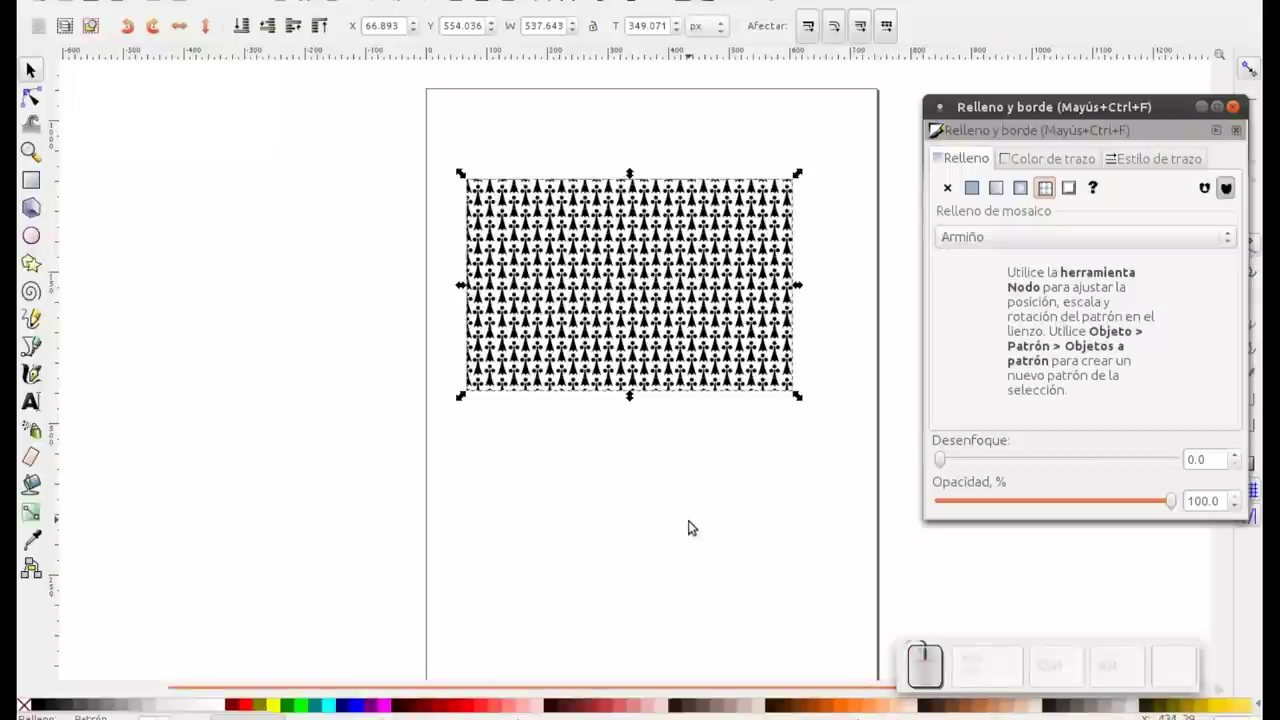
Step: In the Import dialog, browse Imágenes and select tux_vs_ms_butterfly_big.jpg
{"action": "key", "text": "ctrl+i"}
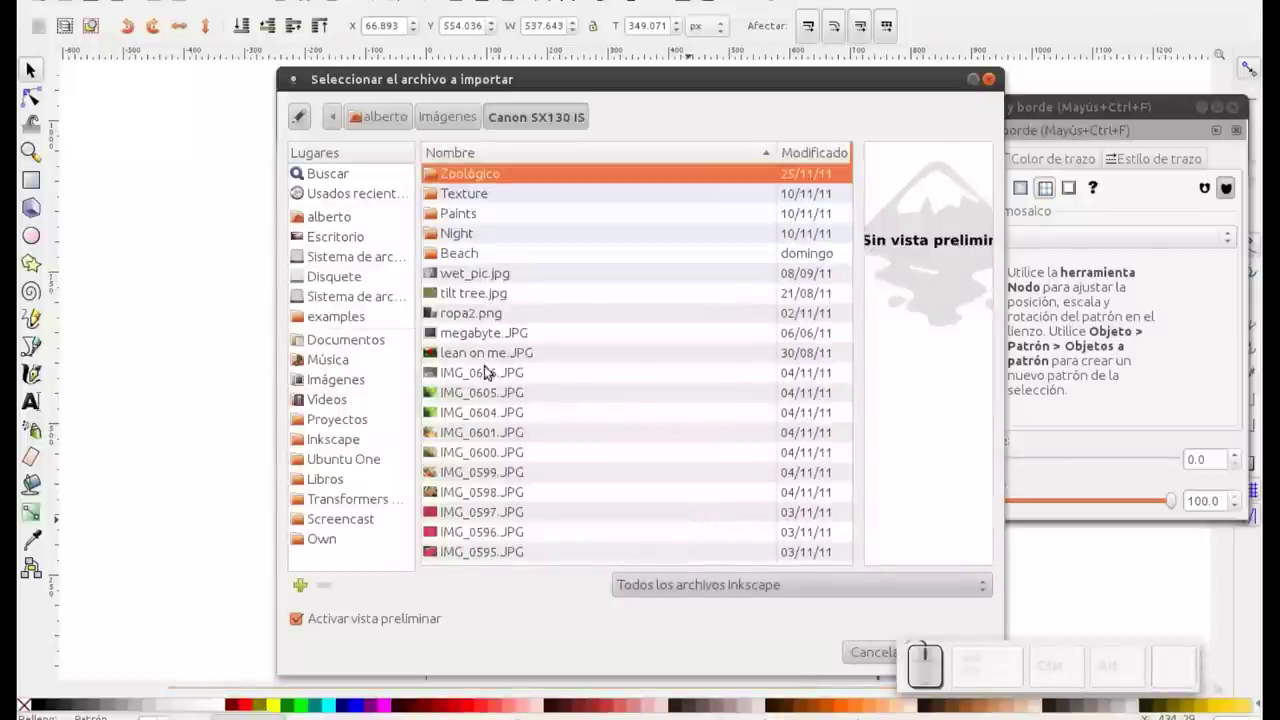
{"action": "left_click", "coordinate": [340, 389]}
{"action": "scroll", "scroll_direction": "down", "scroll_amount": 3}
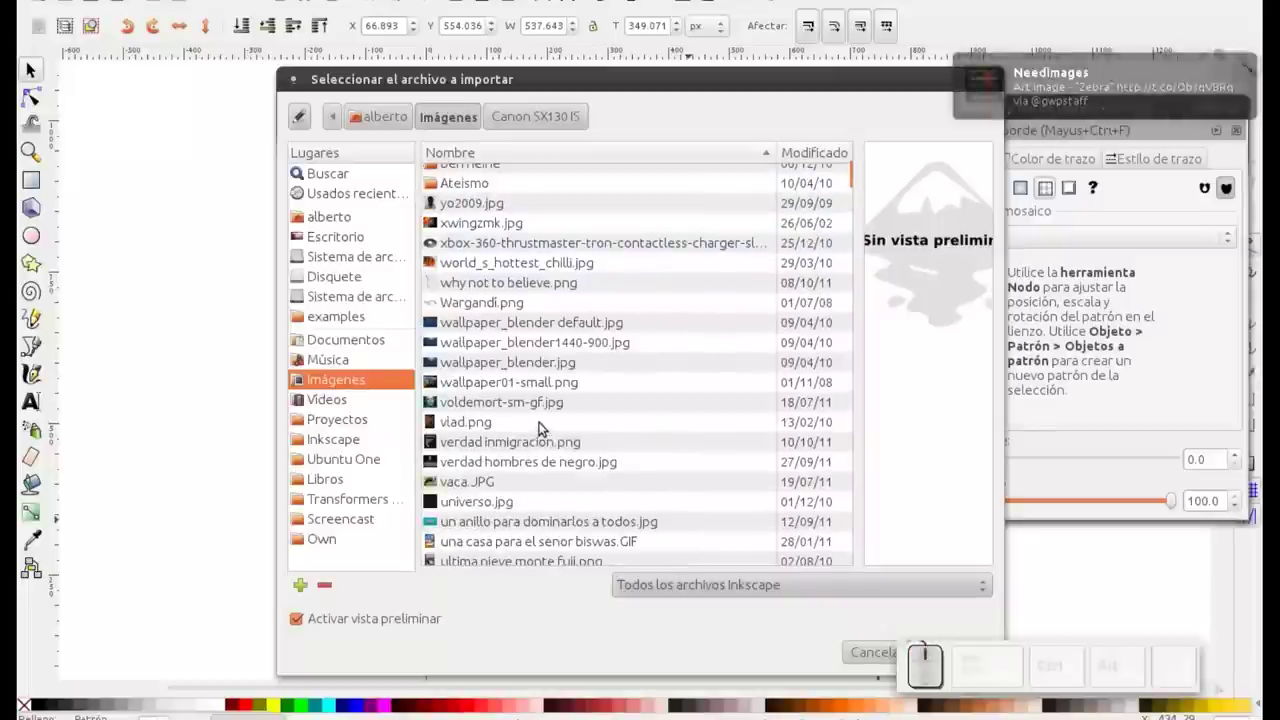
{"action": "scroll", "scroll_direction": "down", "scroll_amount": 3}
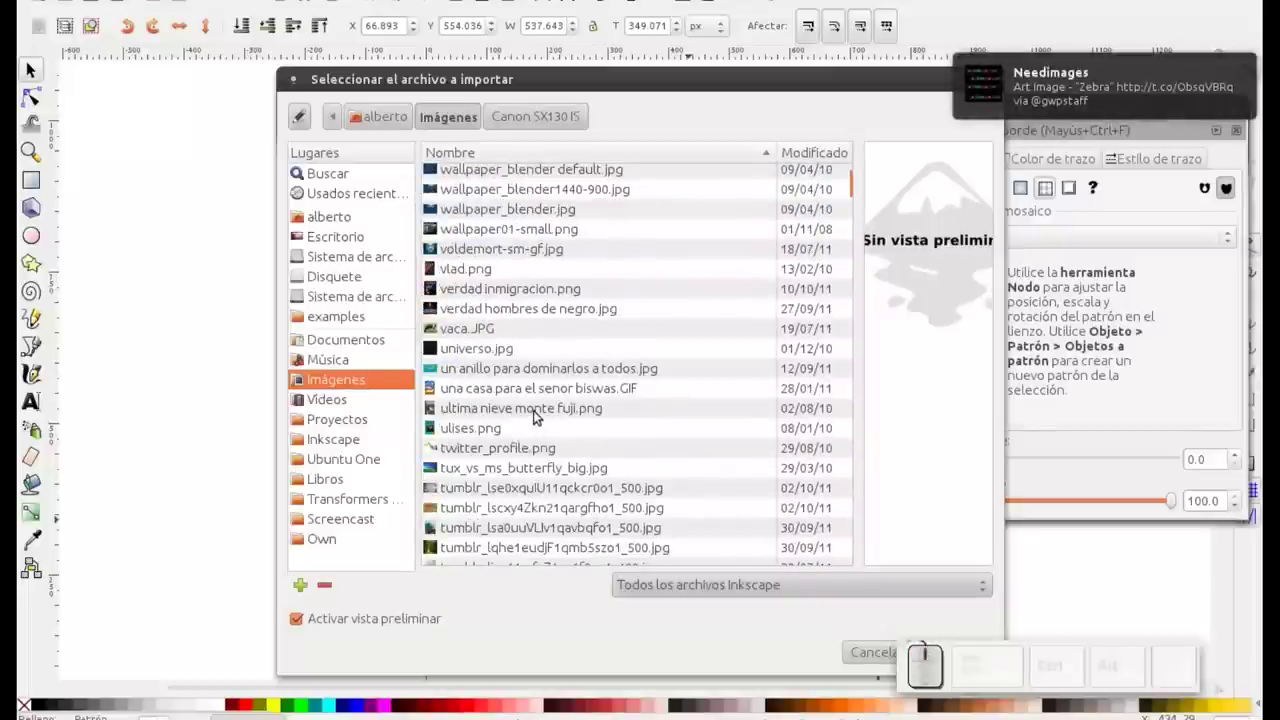
{"action": "scroll", "scroll_direction": "down", "scroll_amount": 3}
{"action": "scroll", "scroll_direction": "down", "scroll_amount": 3}
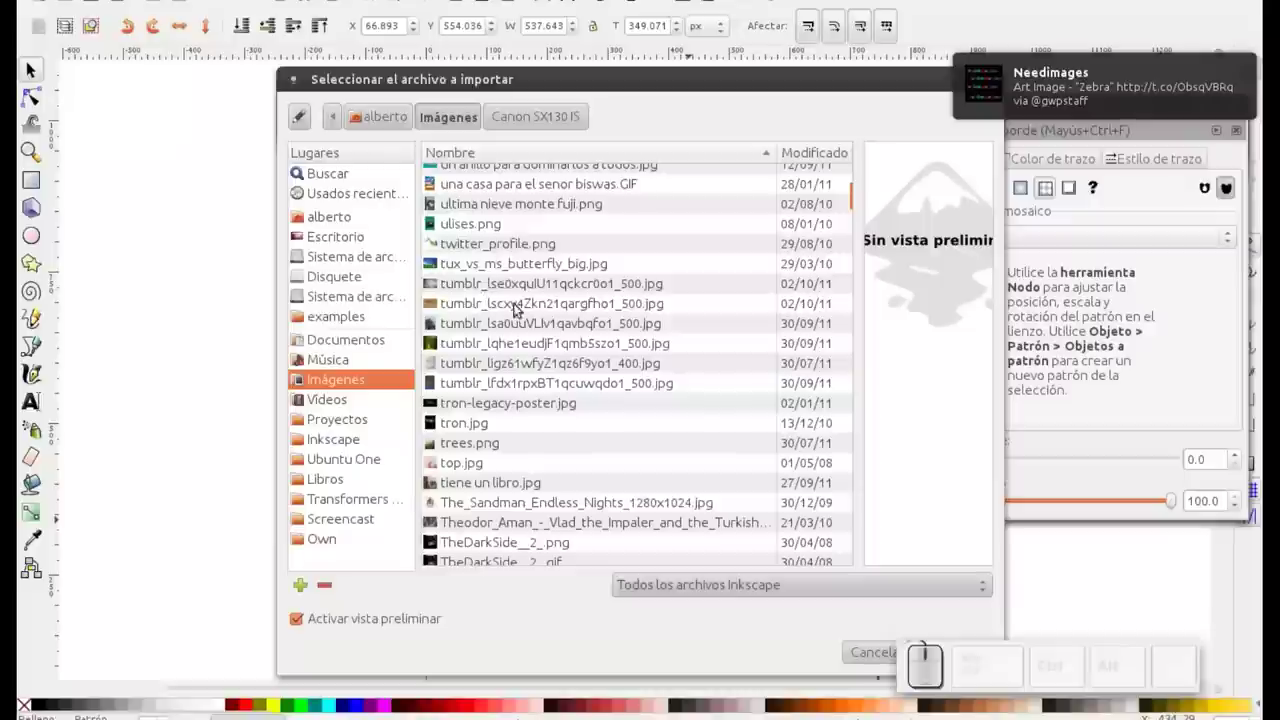
{"action": "left_click", "coordinate": [529, 262]}
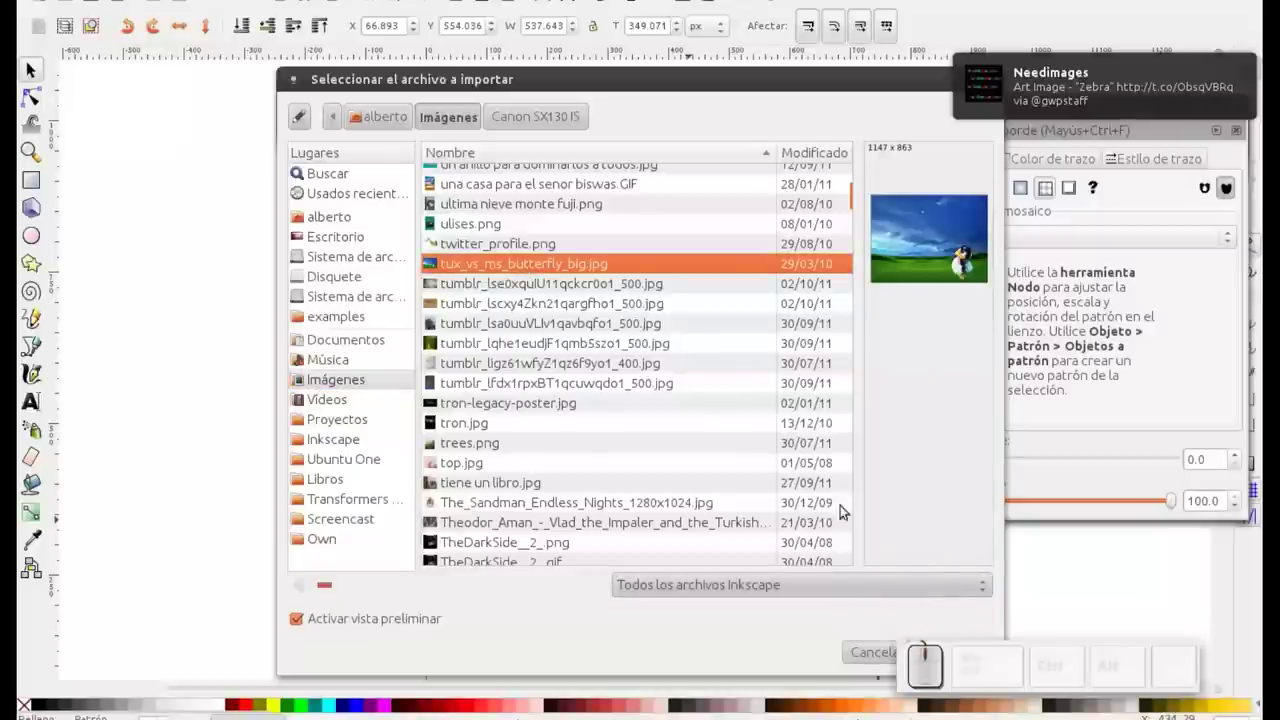
Step: Import the picture onto the canvas, accepting the default import options
{"action": "left_click", "coordinate": [812, 96]}
{"action": "left_click", "coordinate": [869, 628]}
{"action": "left_click", "coordinate": [739, 457]}
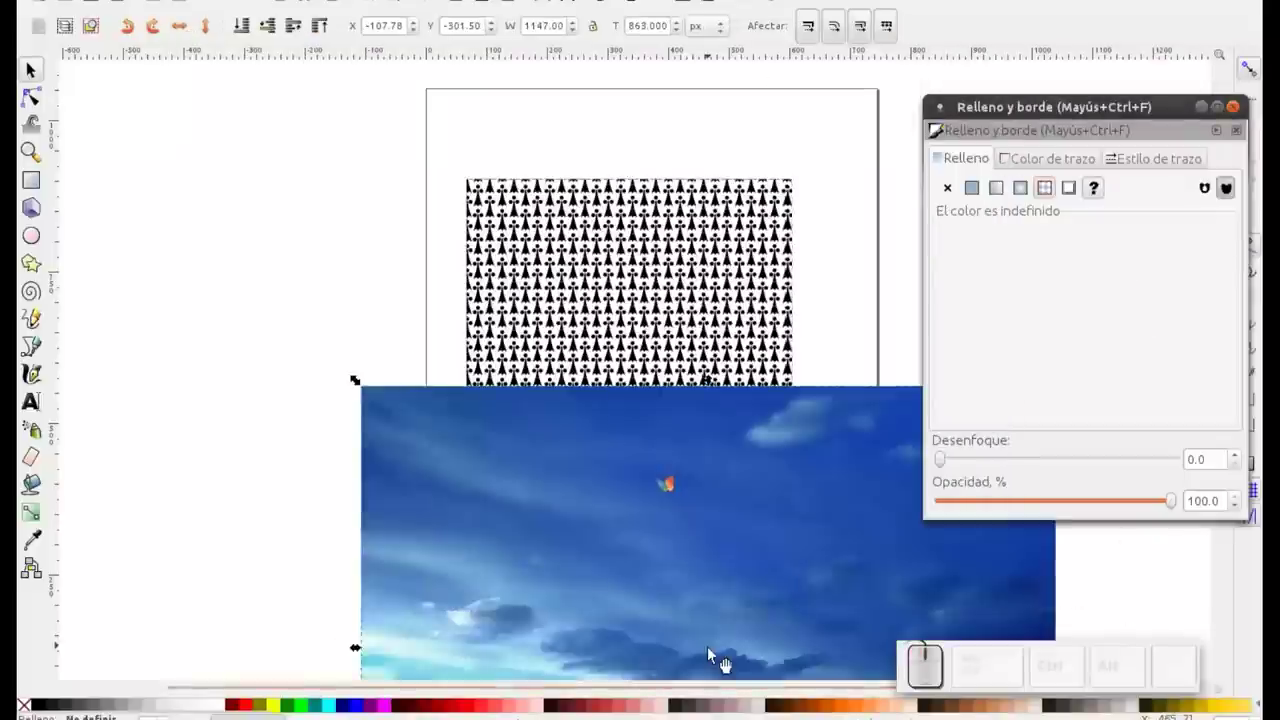
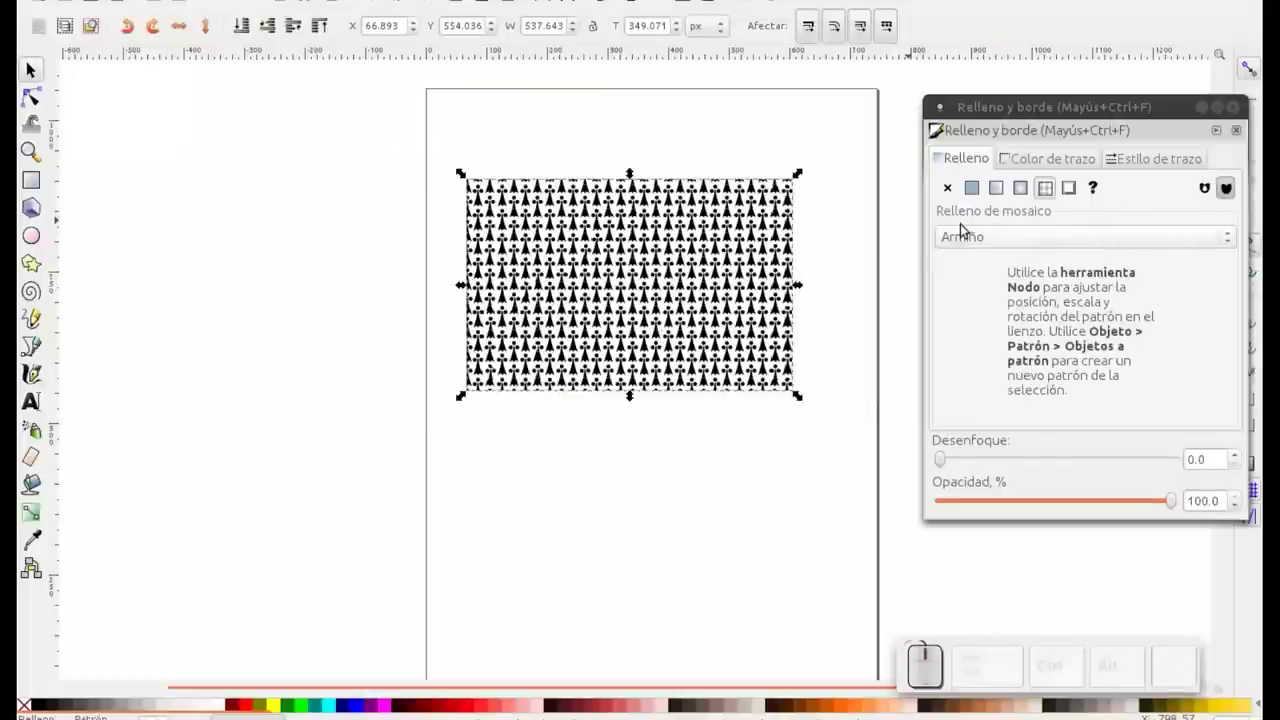
Step: Show the pattern list, which now includes the photo as pattern5277
{"action": "left_click", "coordinate": [968, 246]}
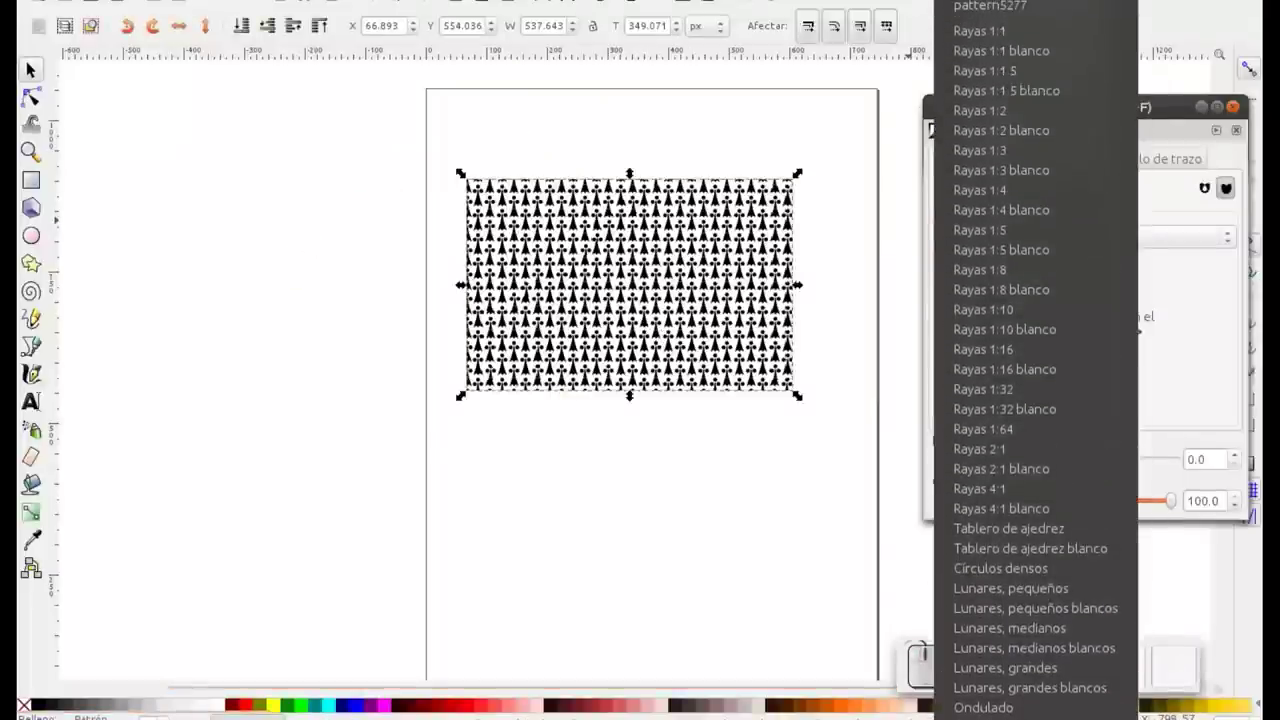
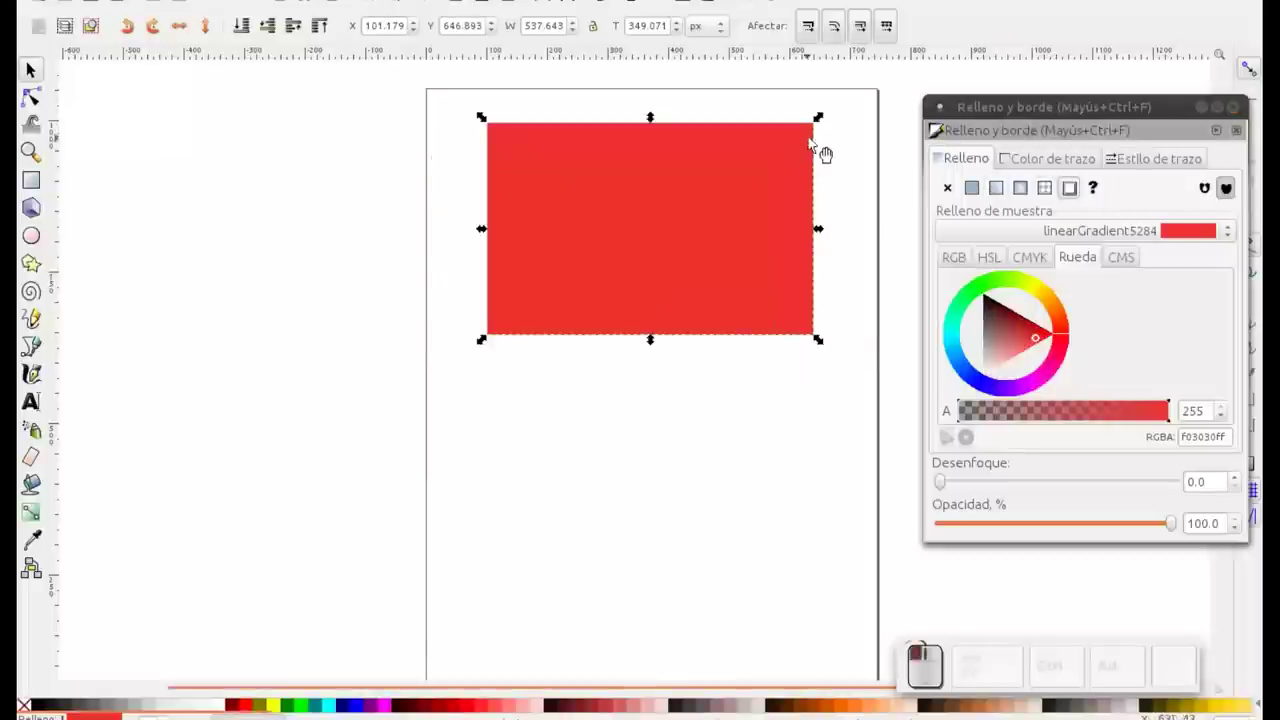
Step: Delete the old shape and draw a closed three-corner triangle with the Bezier pen
{"action": "key", "text": "Delete"}
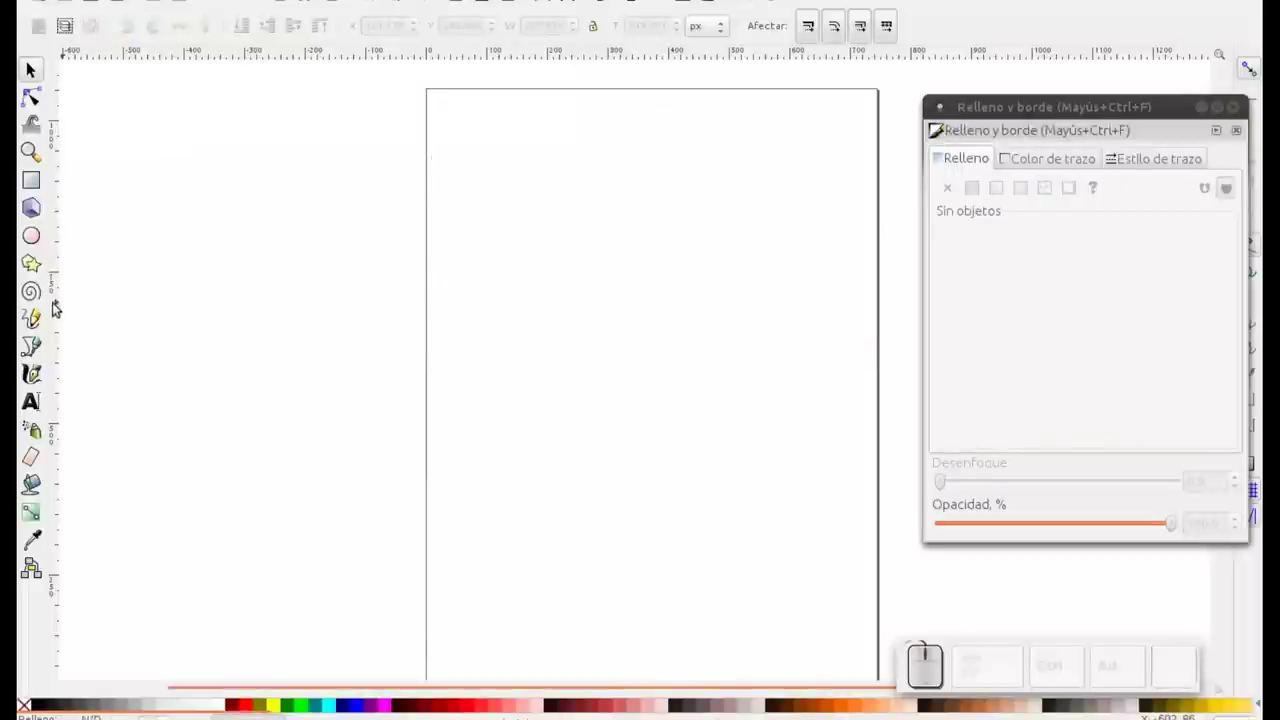
{"action": "left_click", "coordinate": [42, 353]}
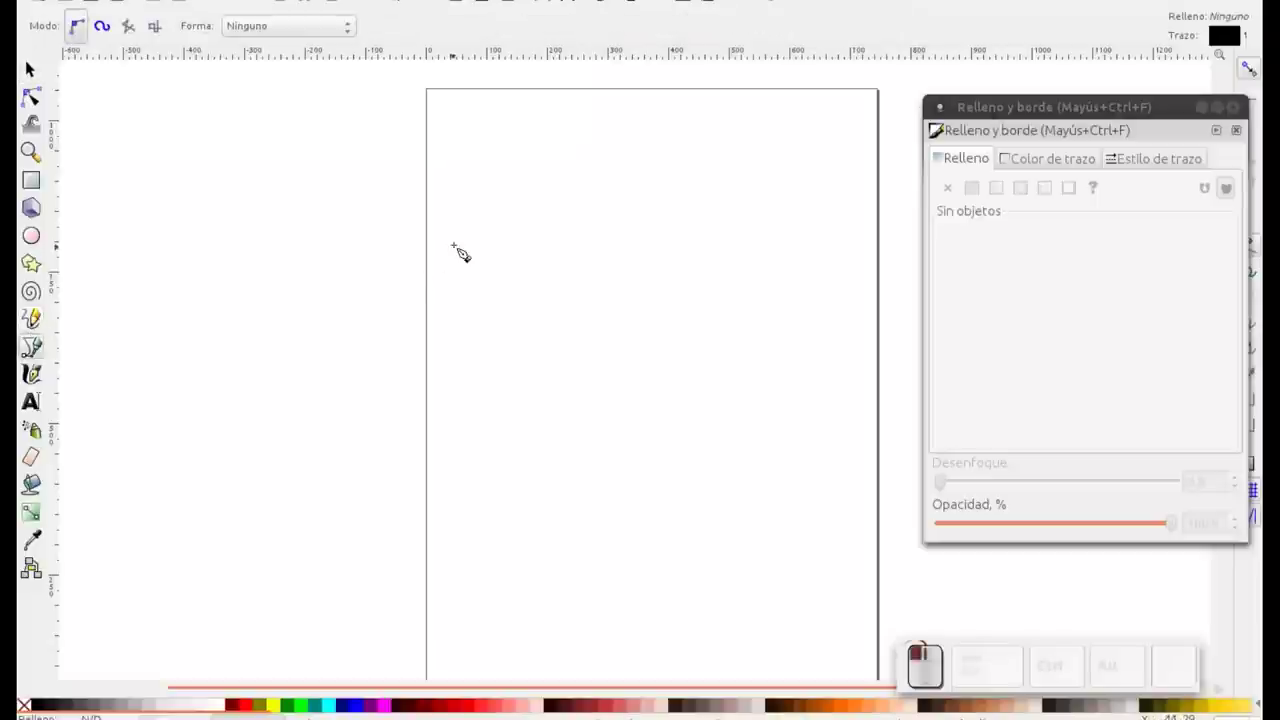
{"action": "left_click", "coordinate": [470, 249]}
{"action": "left_click", "coordinate": [588, 183]}
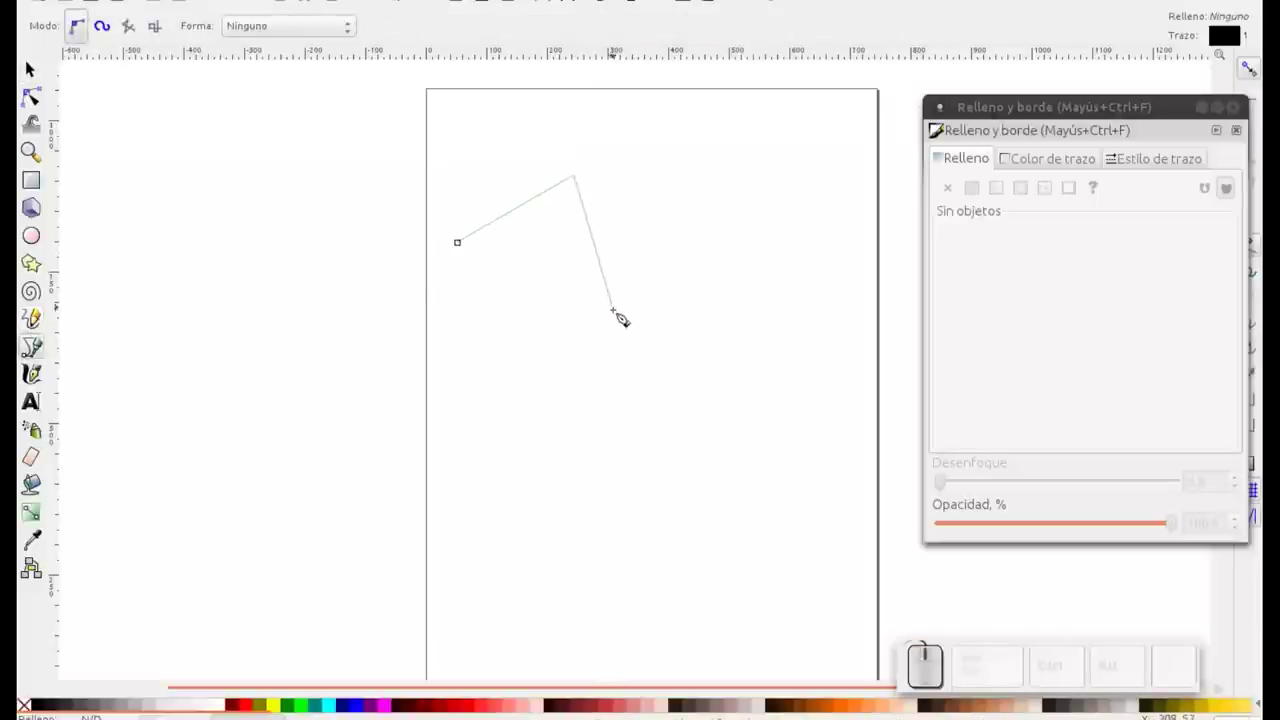
{"action": "left_click", "coordinate": [639, 363]}
{"action": "left_click", "coordinate": [471, 252]}
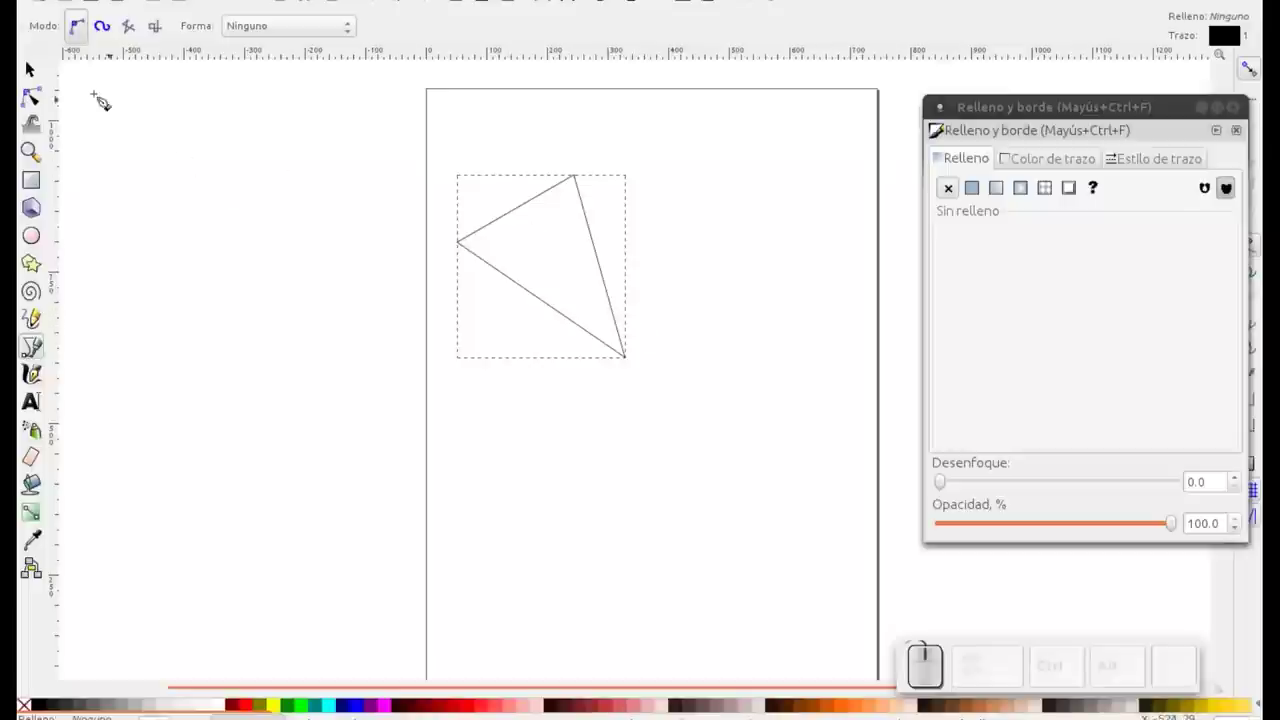
Step: Select the finished triangle with the selector
{"action": "left_click", "coordinate": [39, 72]}
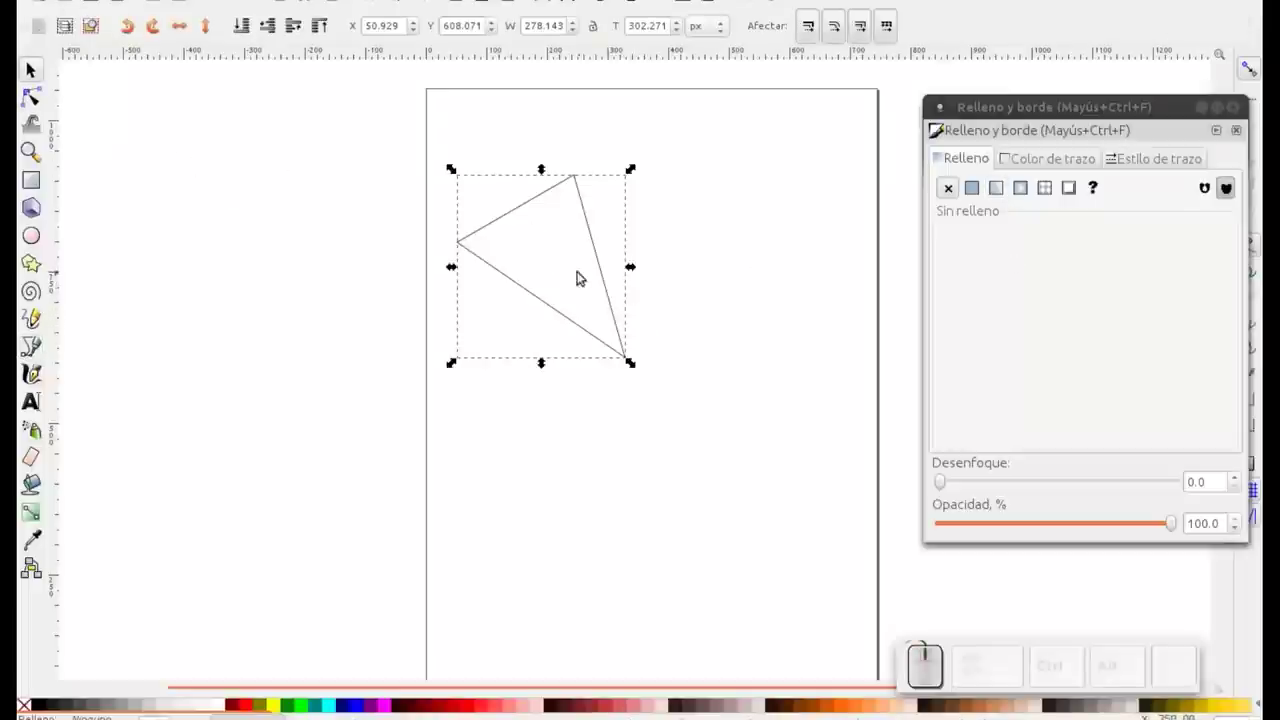
{"action": "left_click", "coordinate": [611, 361]}
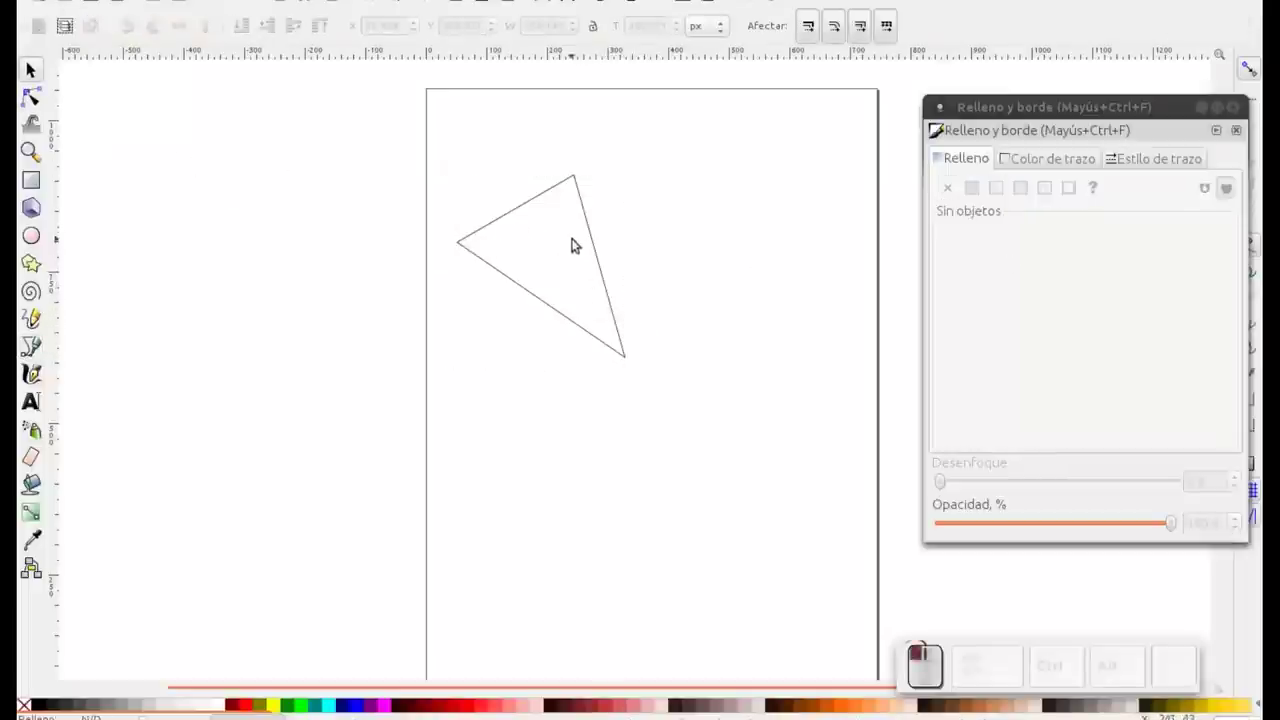
{"action": "left_click", "coordinate": [555, 199]}
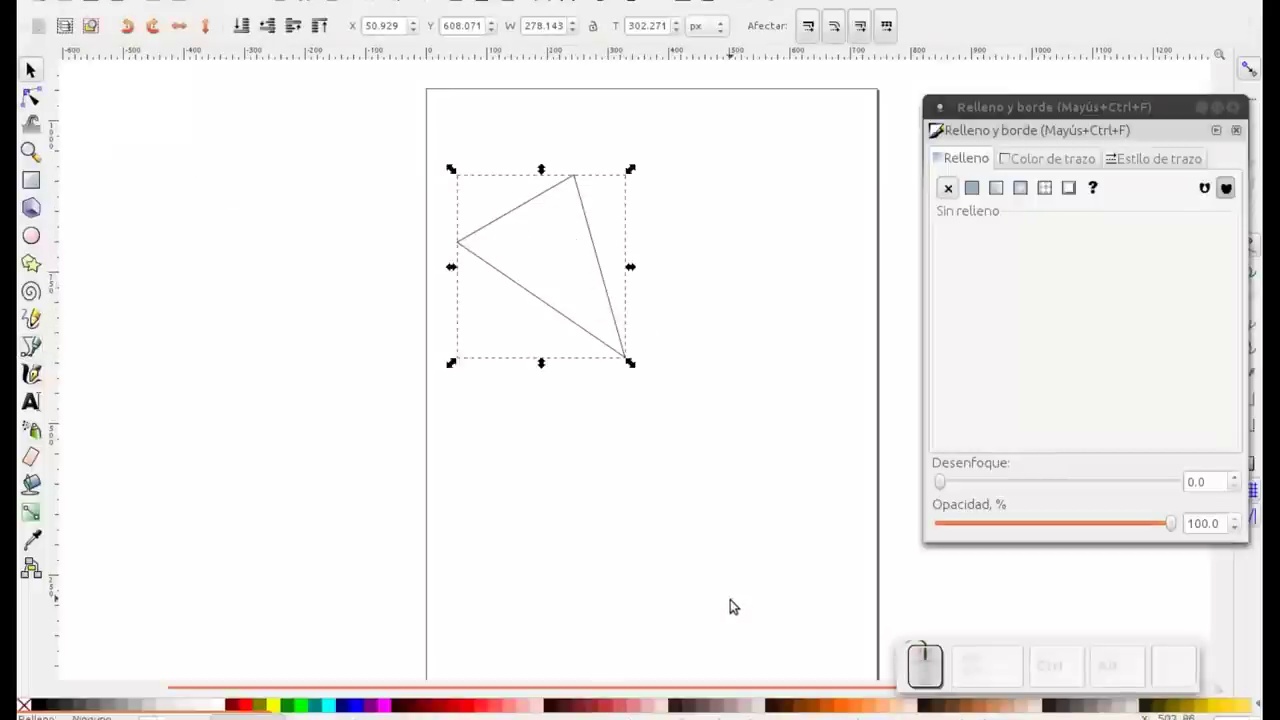
Step: Fill the triangle with a linear gradient and adjust its stops with the Gradient tool
{"action": "left_click", "coordinate": [997, 189]}
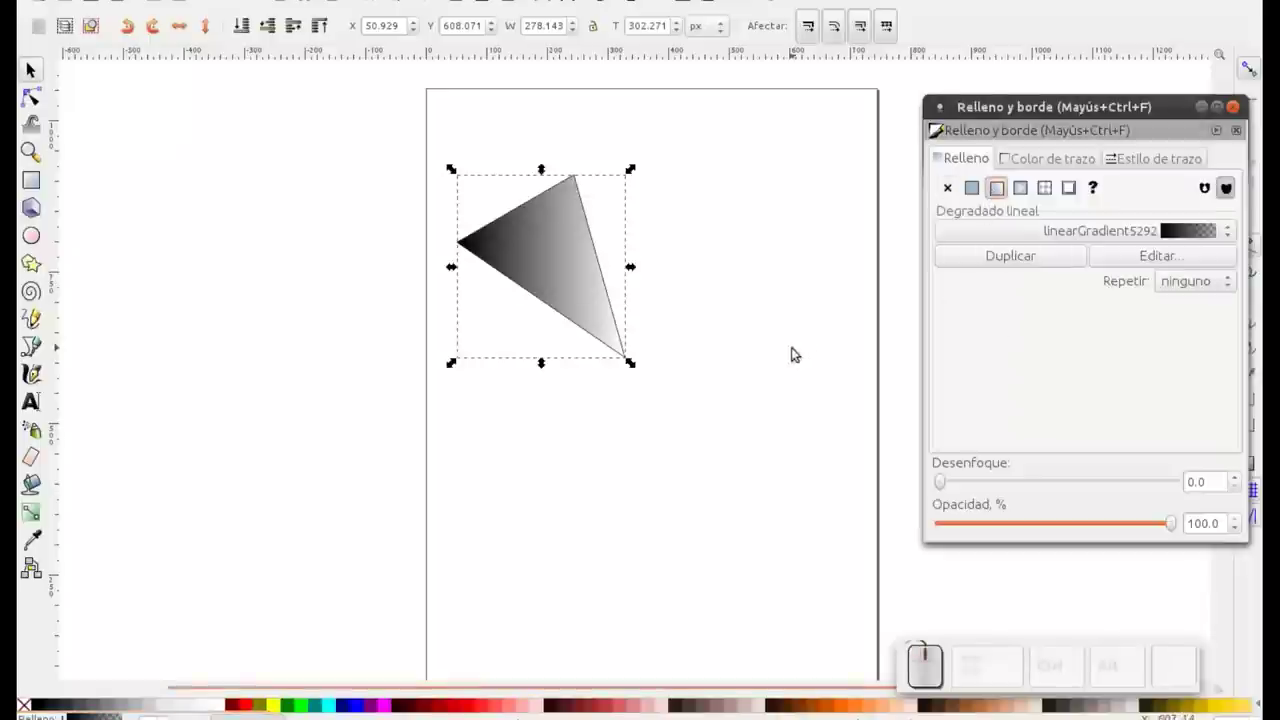
{"action": "left_click", "coordinate": [41, 517]}
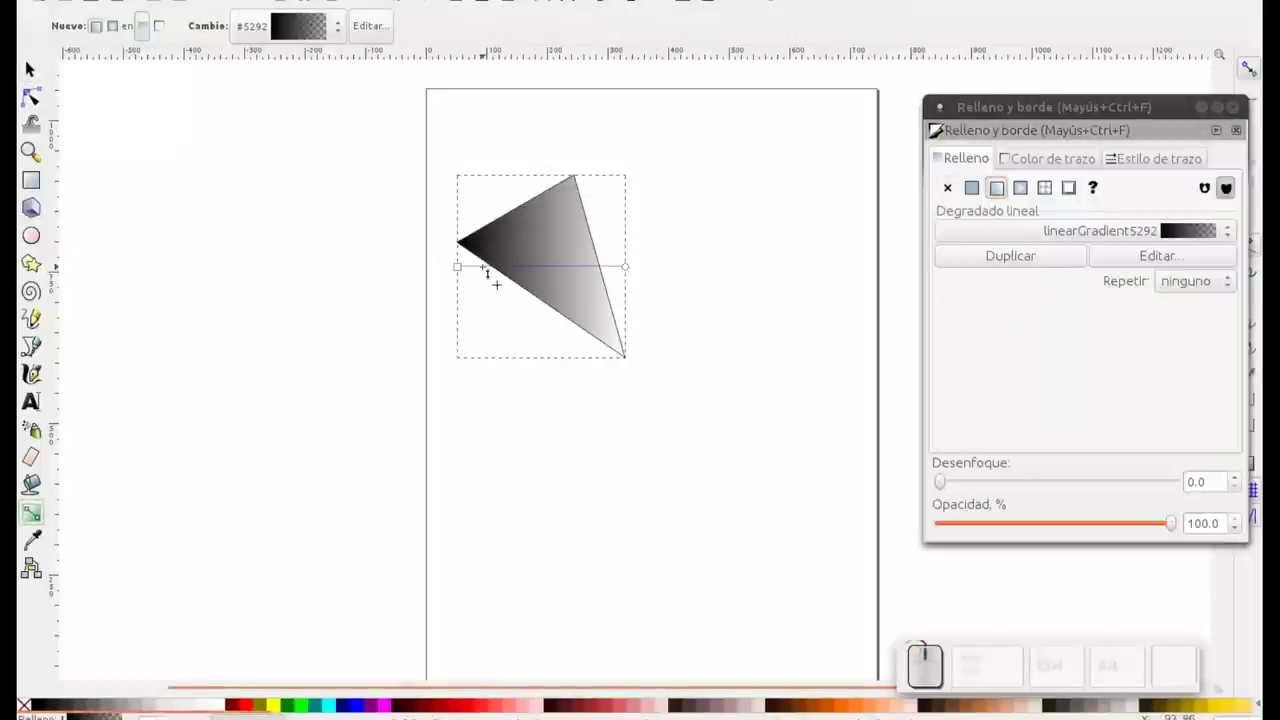
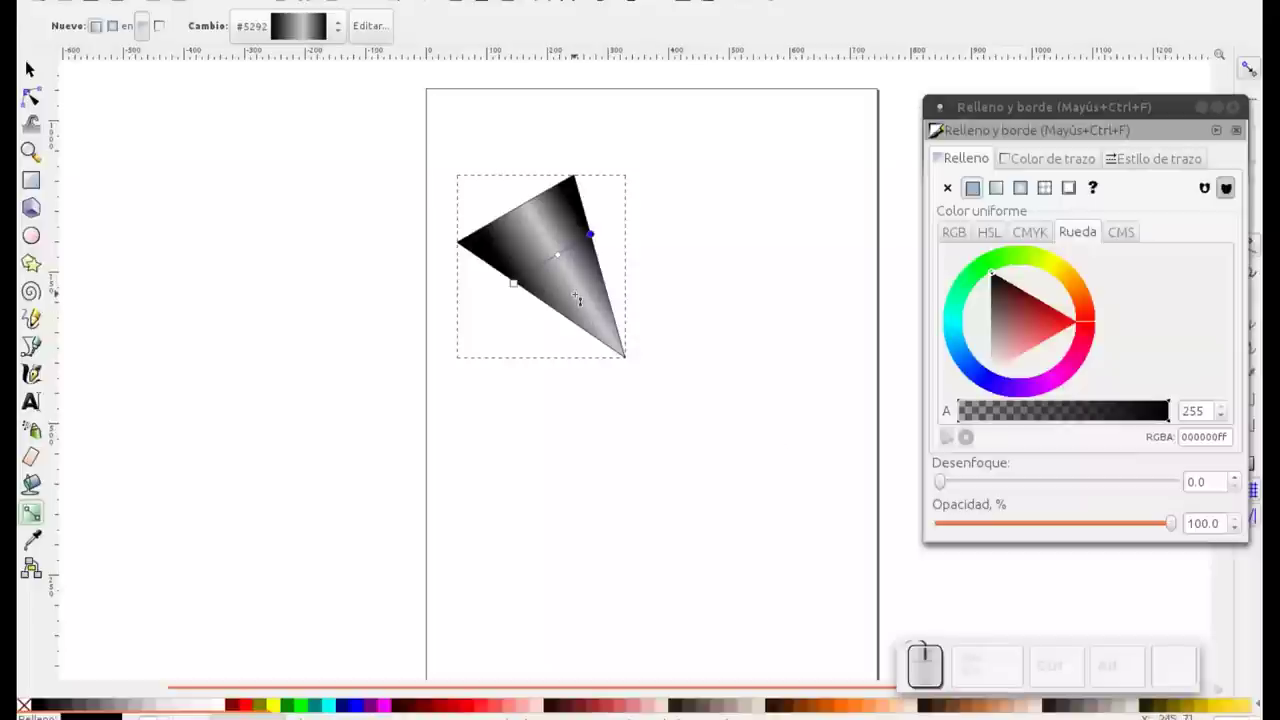
{"action": "left_click", "coordinate": [29, 74]}
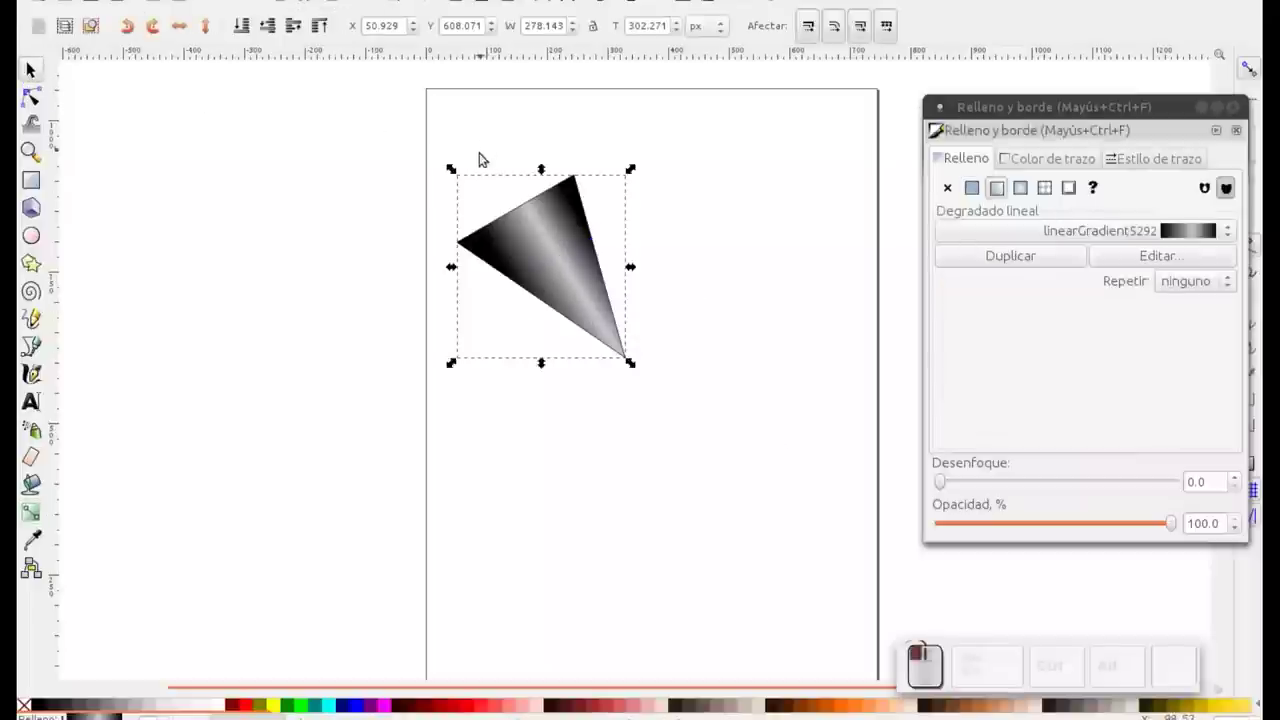
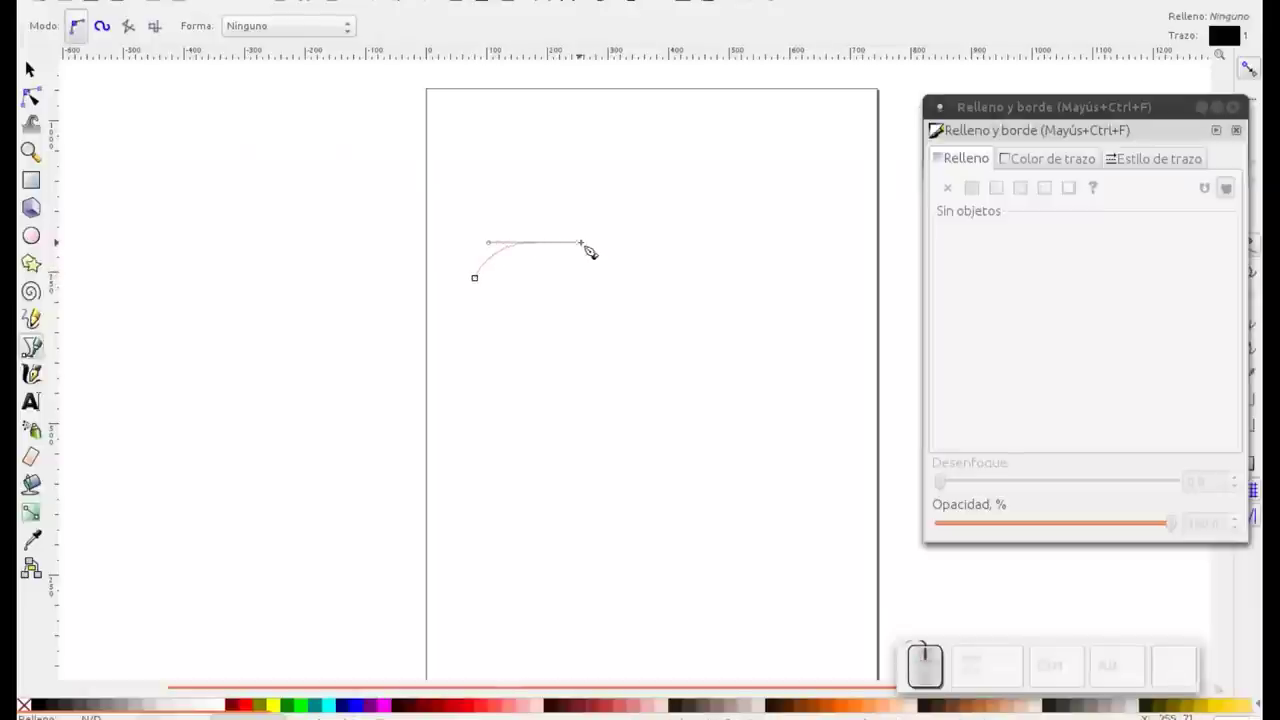
Step: Draw a closed curved wave shape with the Bezier pen
{"action": "left_click_drag", "start_coordinate": [642, 302], "coordinate": [708, 323]}
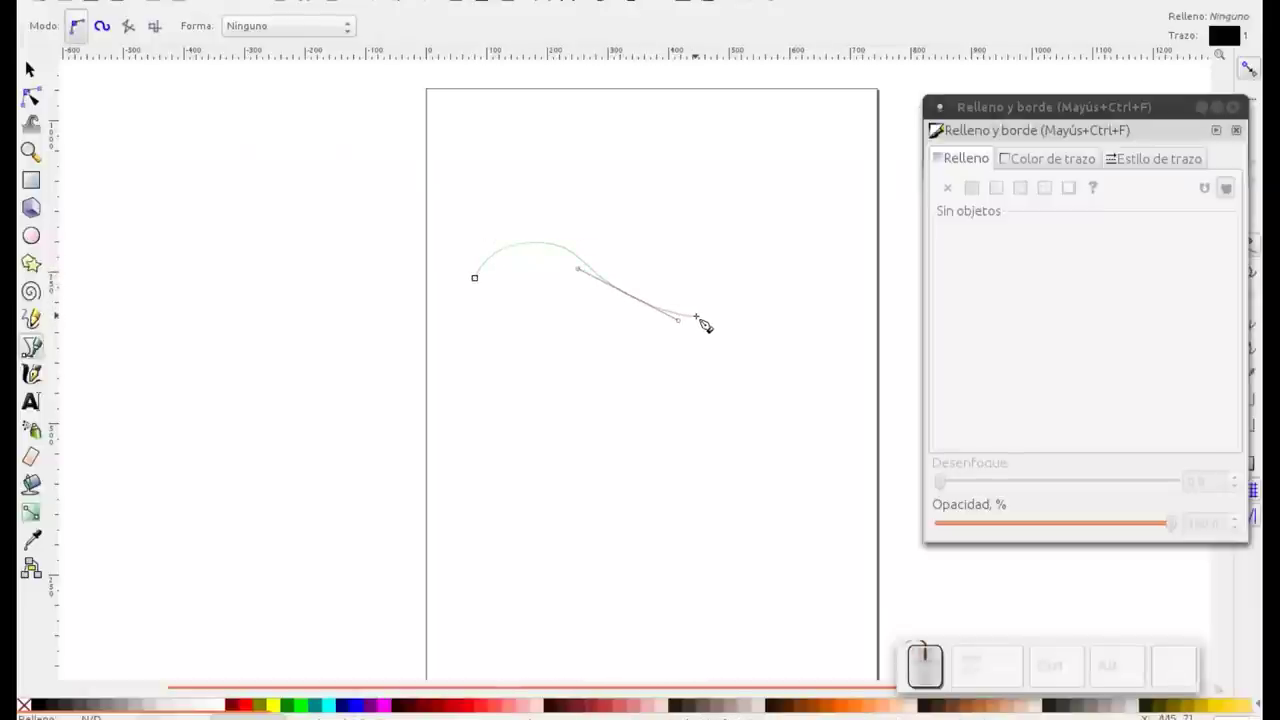
{"action": "left_click", "coordinate": [709, 322]}
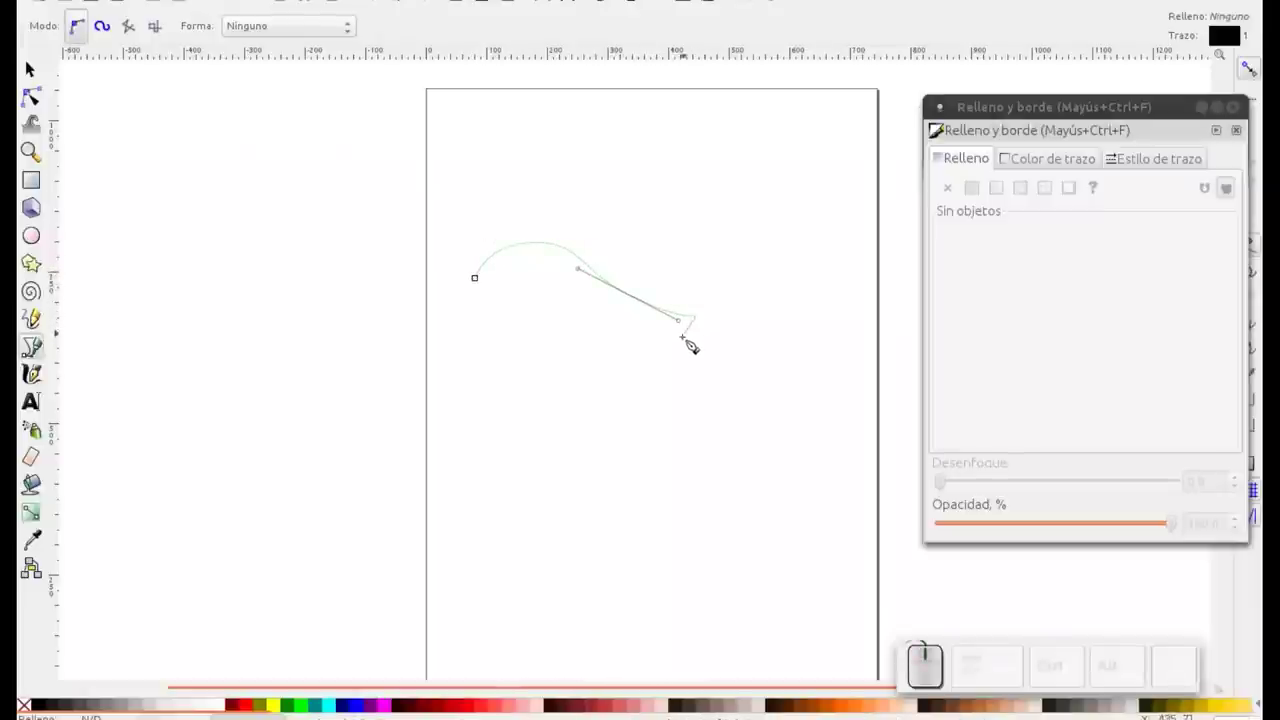
{"action": "left_click_drag", "start_coordinate": [613, 341], "coordinate": [517, 309]}
{"action": "left_click_drag", "start_coordinate": [506, 314], "coordinate": [478, 336]}
{"action": "left_click", "coordinate": [478, 336]}
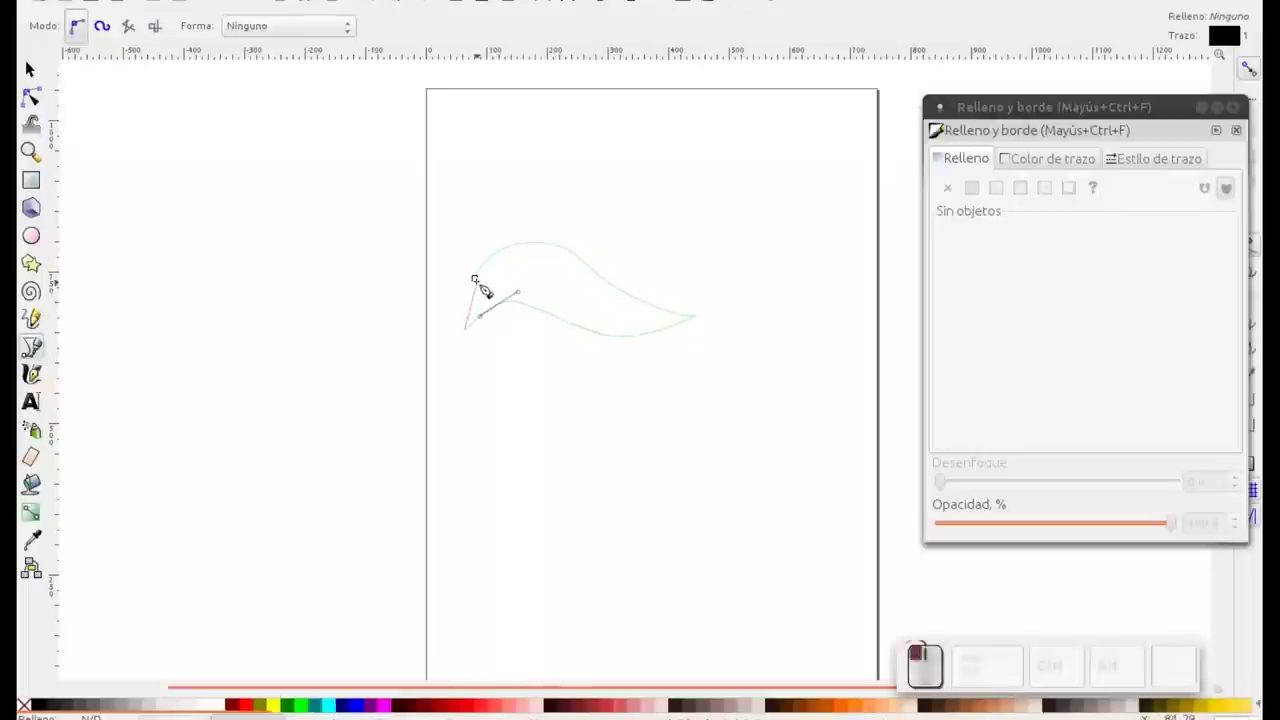
{"action": "left_click", "coordinate": [485, 283]}
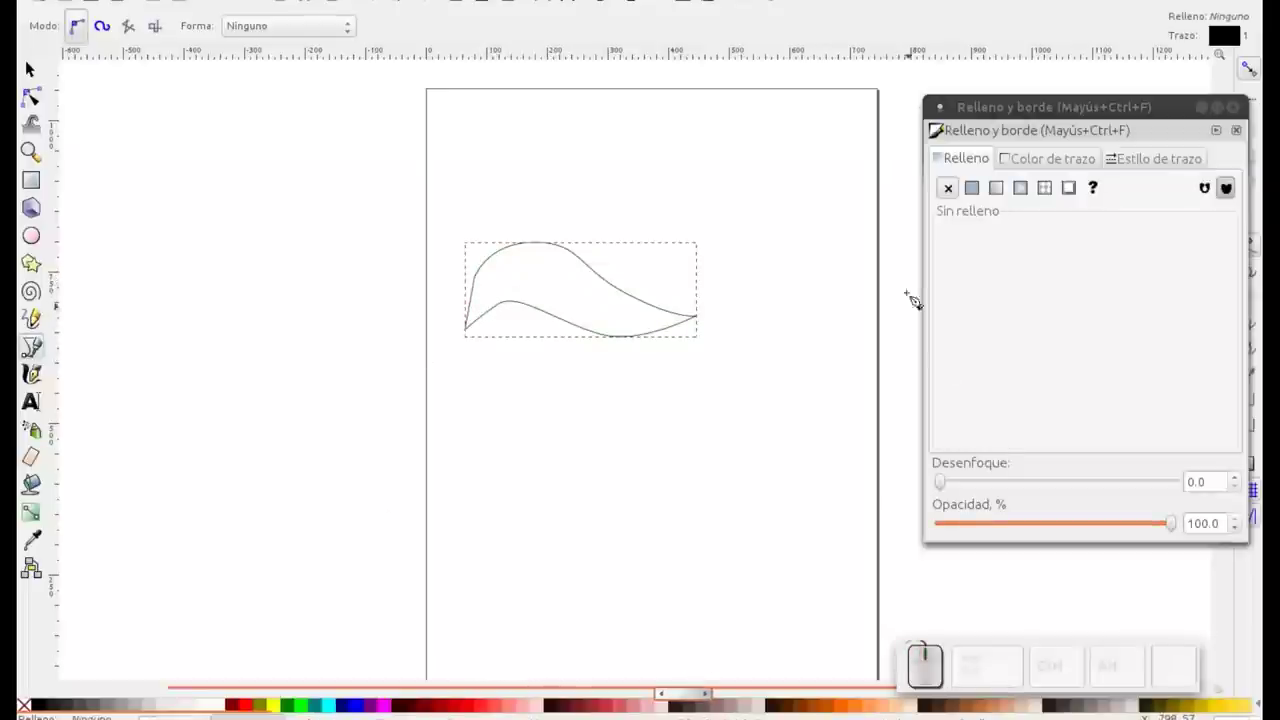
Step: Fill the wave with a linear gradient
{"action": "left_click", "coordinate": [1001, 187]}
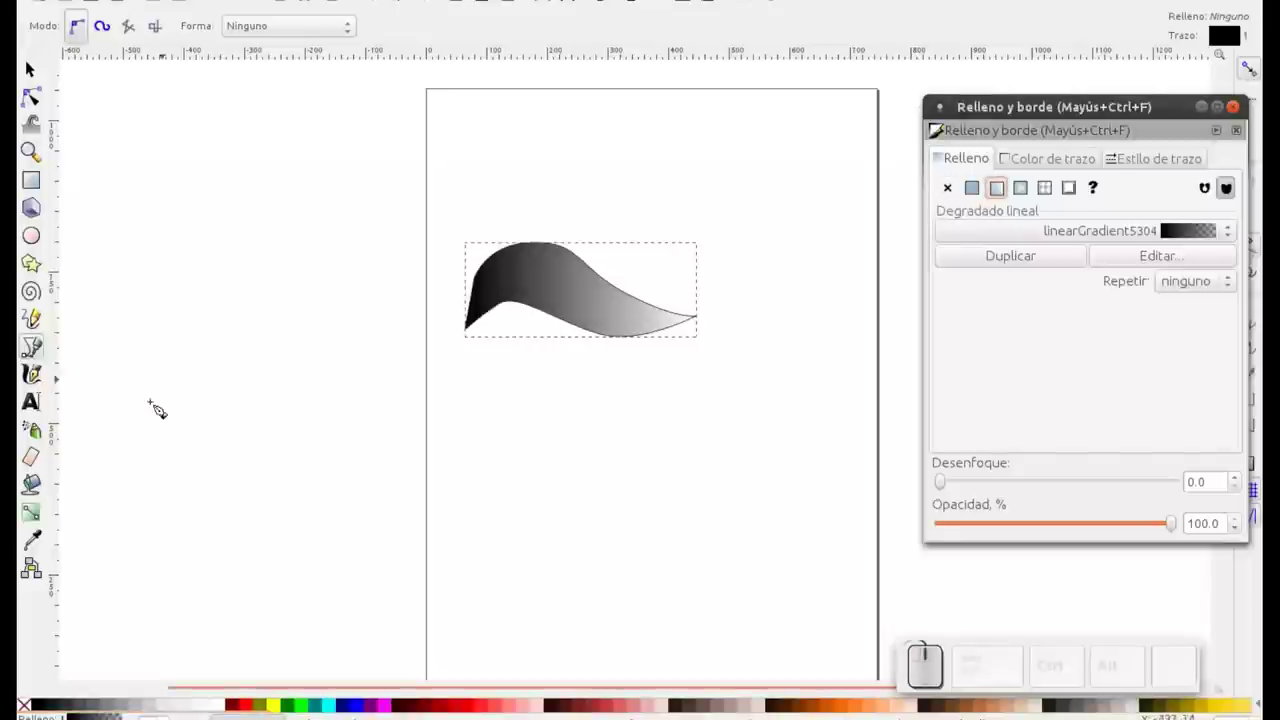
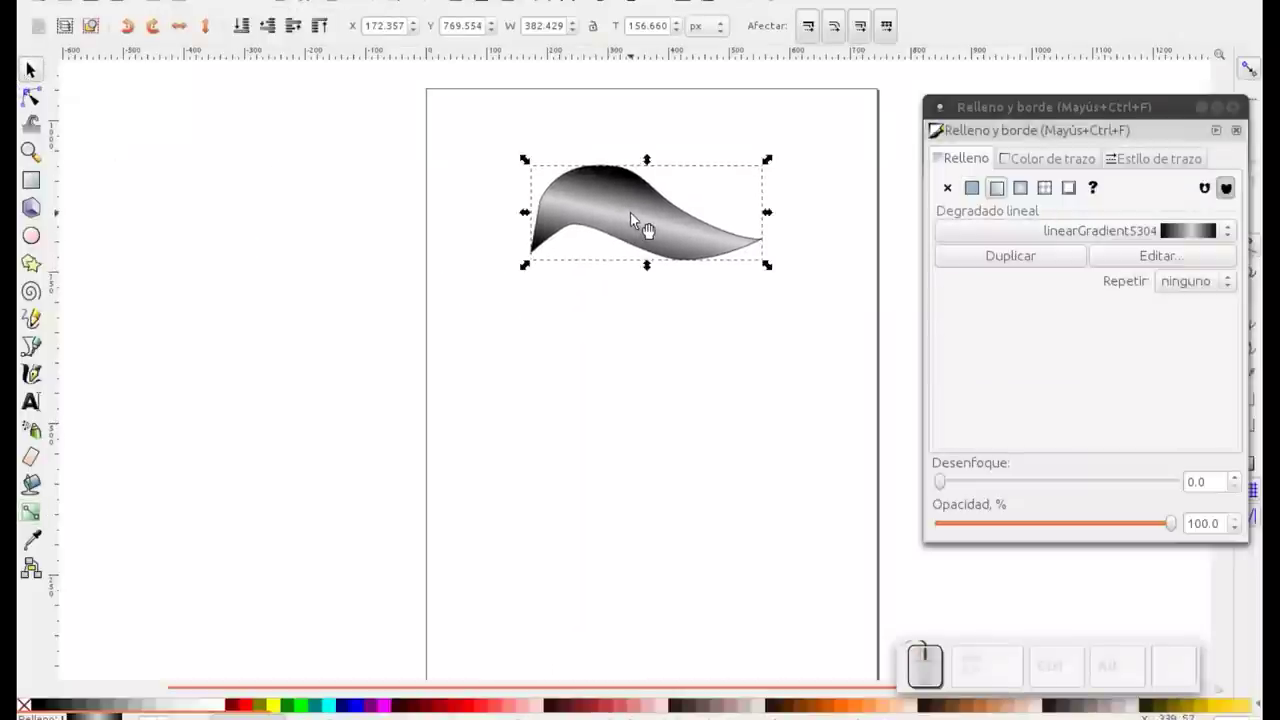
Step: Drag the gradient-filled wave to a new spot near the top of the page
{"action": "left_click", "coordinate": [638, 218]}
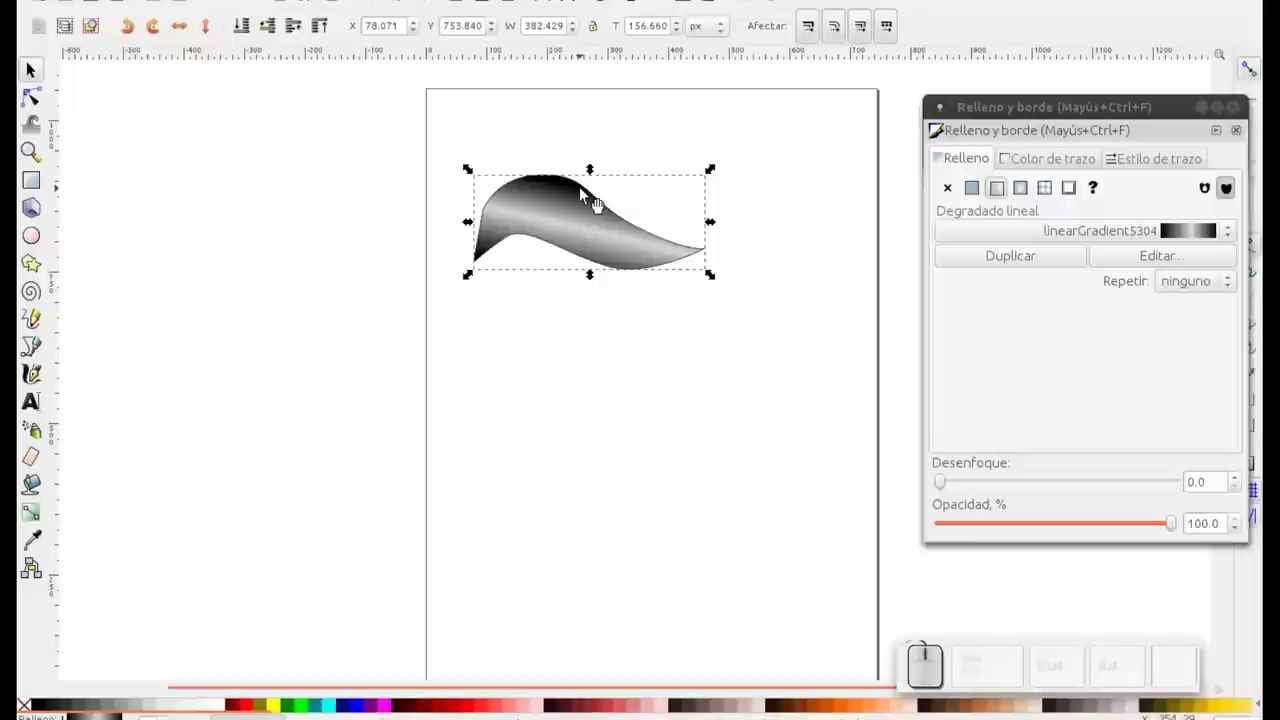
Step: Delete the wave and draw an open S-shaped Bezier stroke
{"action": "key", "text": "Delete"}
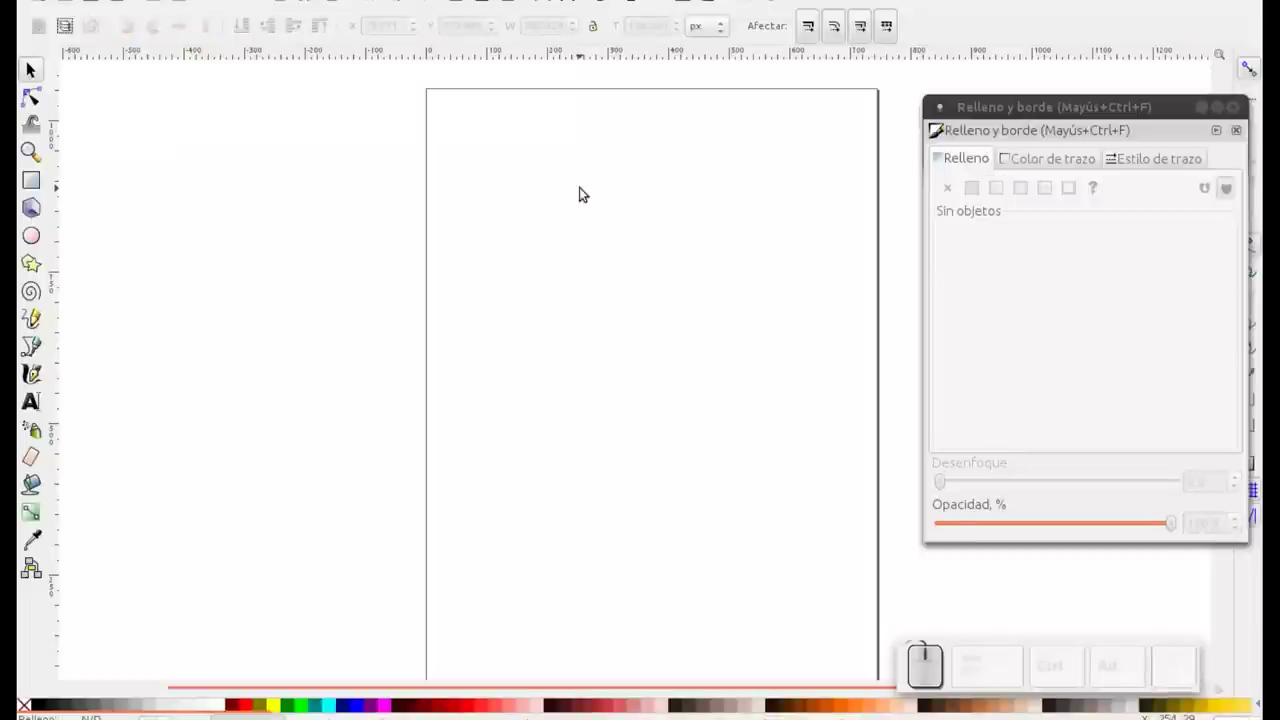
{"action": "left_click", "coordinate": [40, 347]}
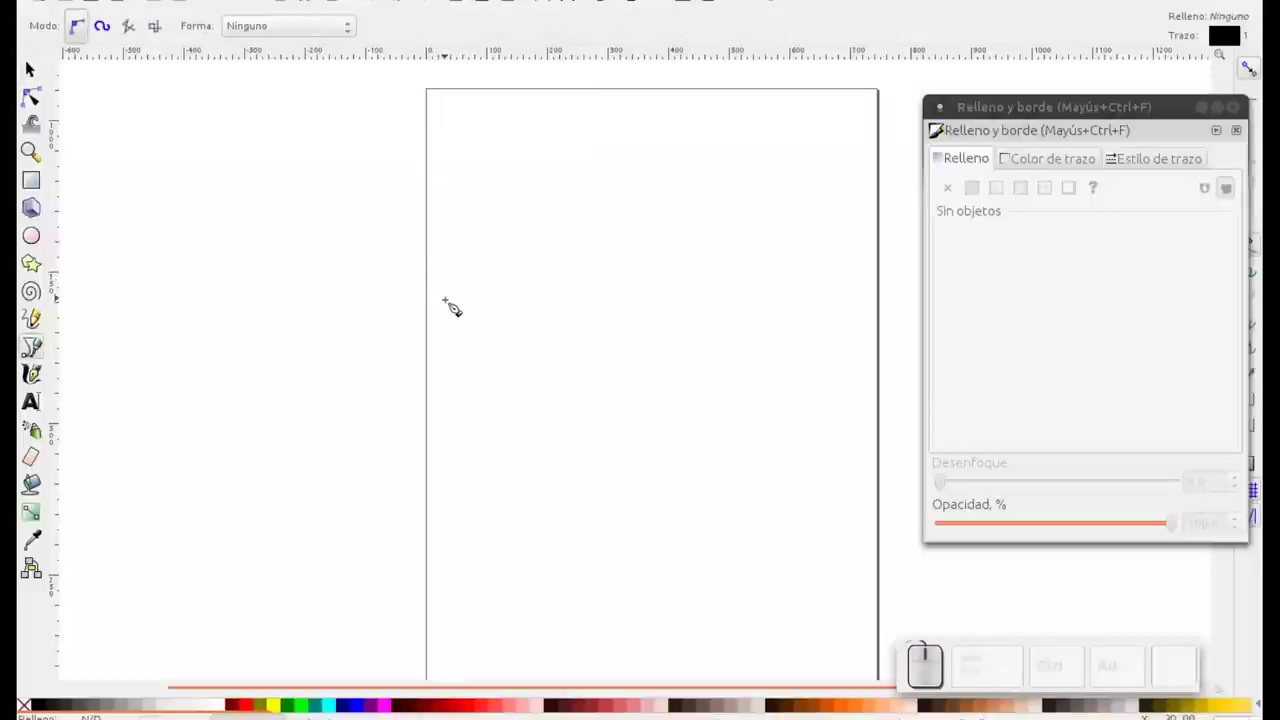
{"action": "left_click", "coordinate": [472, 292]}
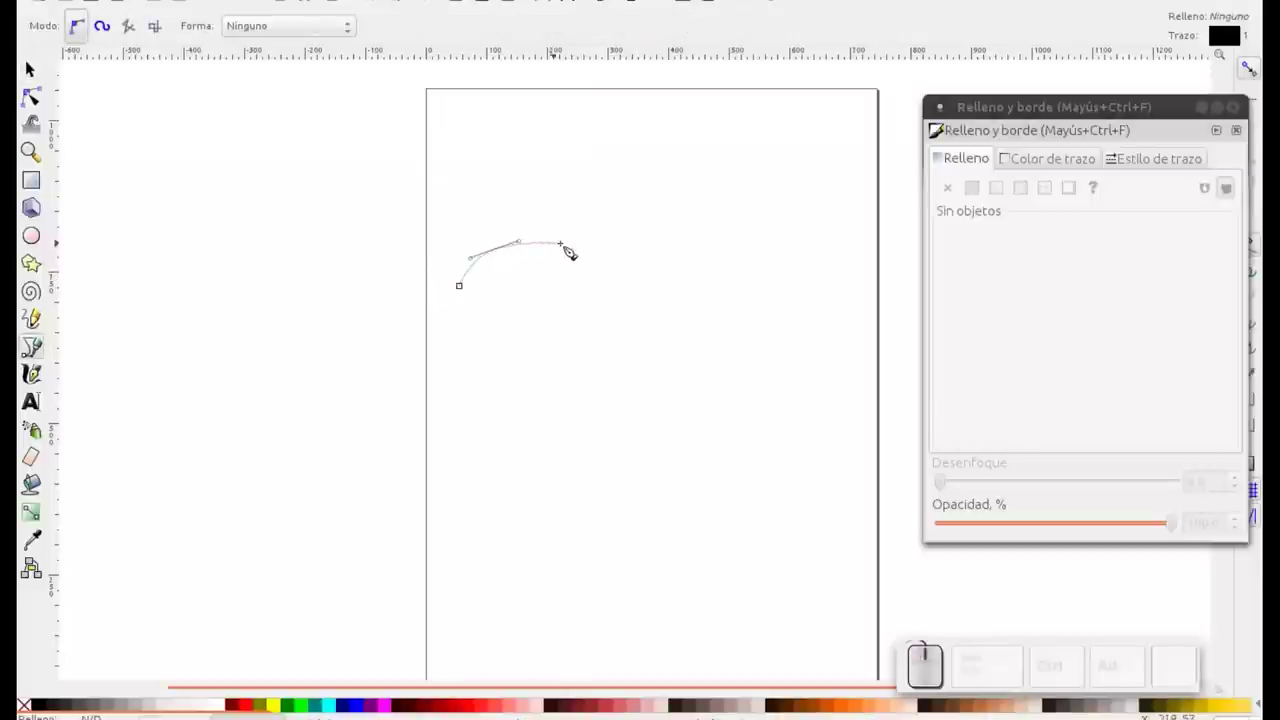
{"action": "left_click_drag", "start_coordinate": [612, 274], "coordinate": [687, 339]}
{"action": "left_click", "coordinate": [697, 340]}
{"action": "left_click", "coordinate": [747, 331]}
{"action": "key", "text": "Return"}
Step: Select the curve and duplicate it with Ctrl+D
{"action": "left_click", "coordinate": [44, 75]}
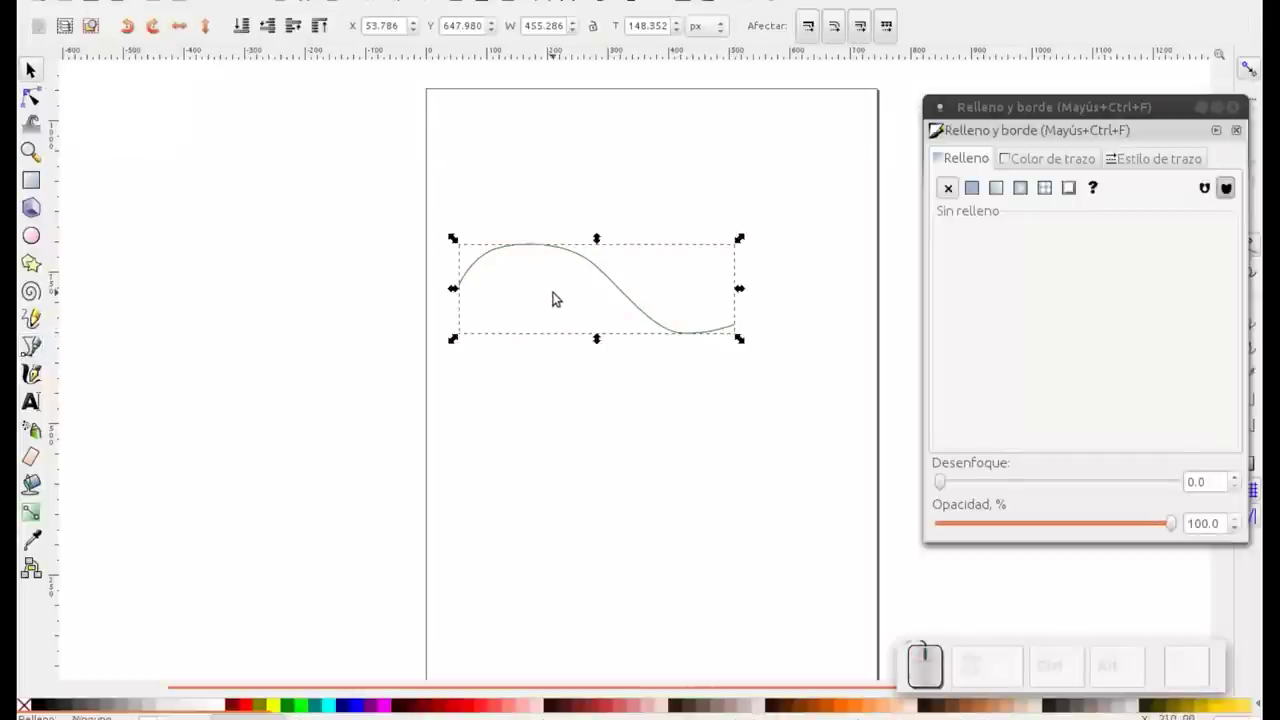
{"action": "key", "text": "ctrl+d"}
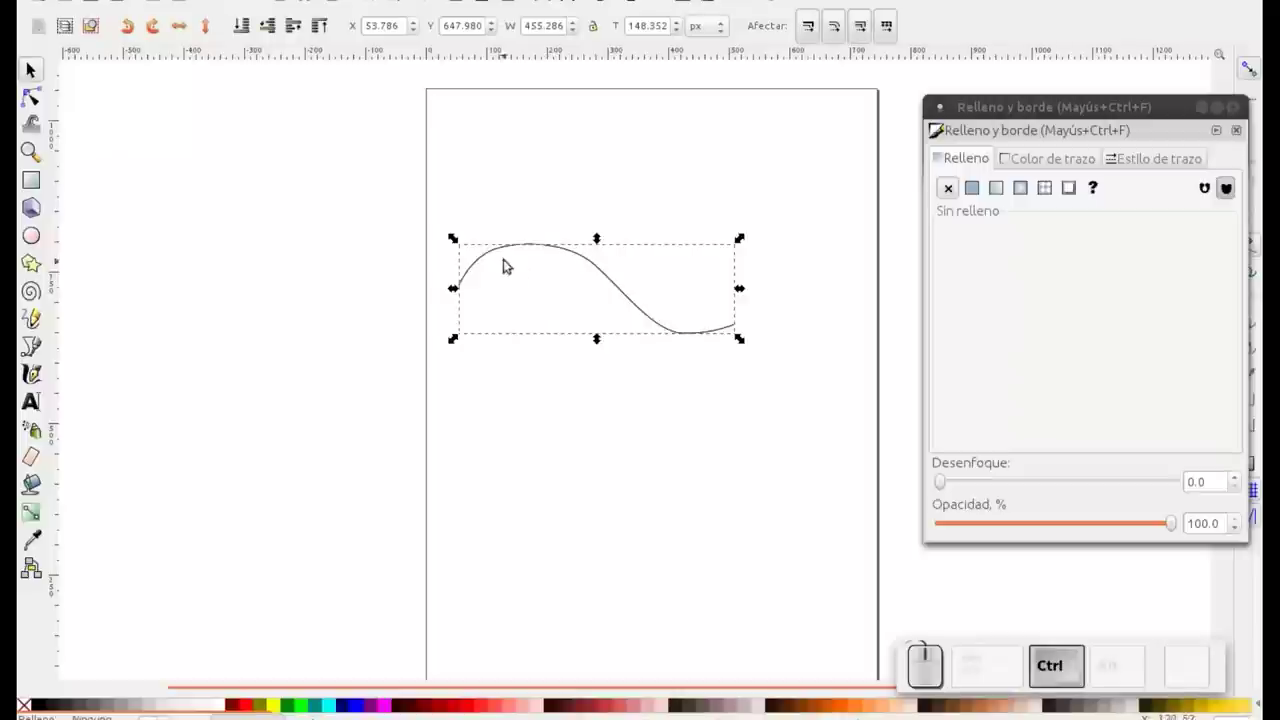
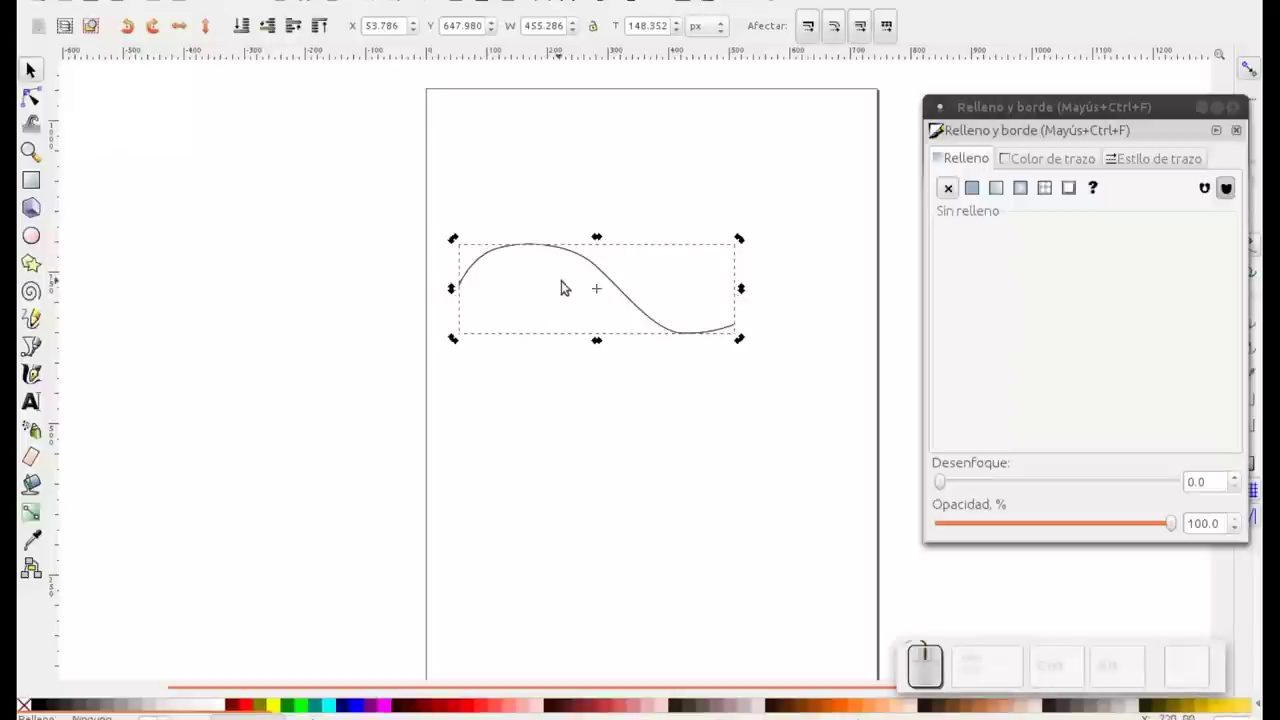
Step: Duplicate the curve and bend the copies so they sweep lower at the left end
{"action": "left_click_drag", "start_coordinate": [604, 289], "coordinate": [646, 251]}
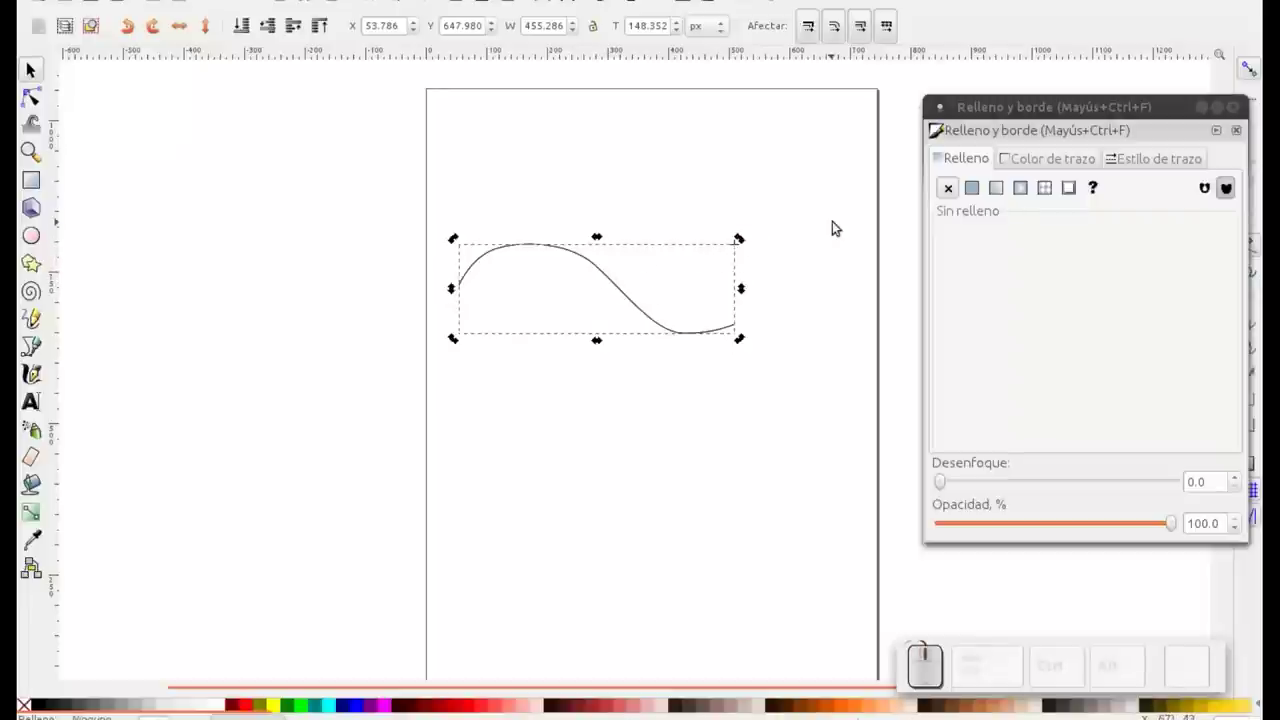
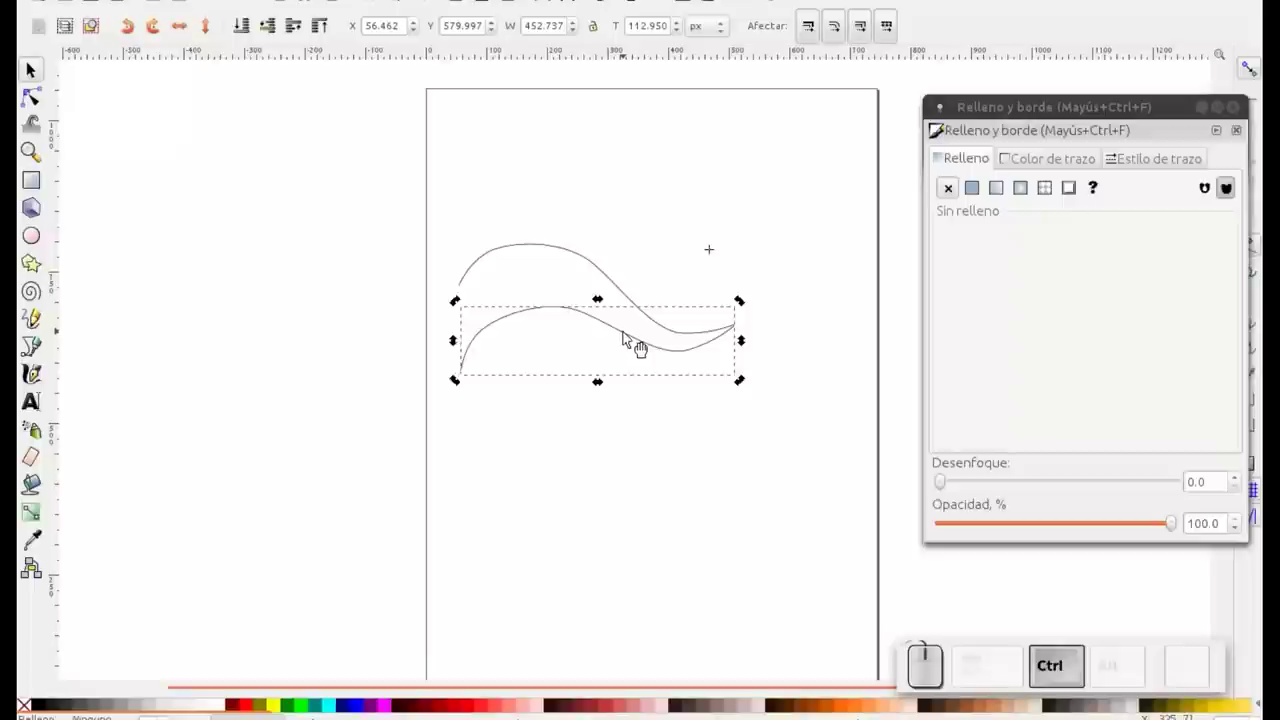
{"action": "key", "text": "ctrl+d"}
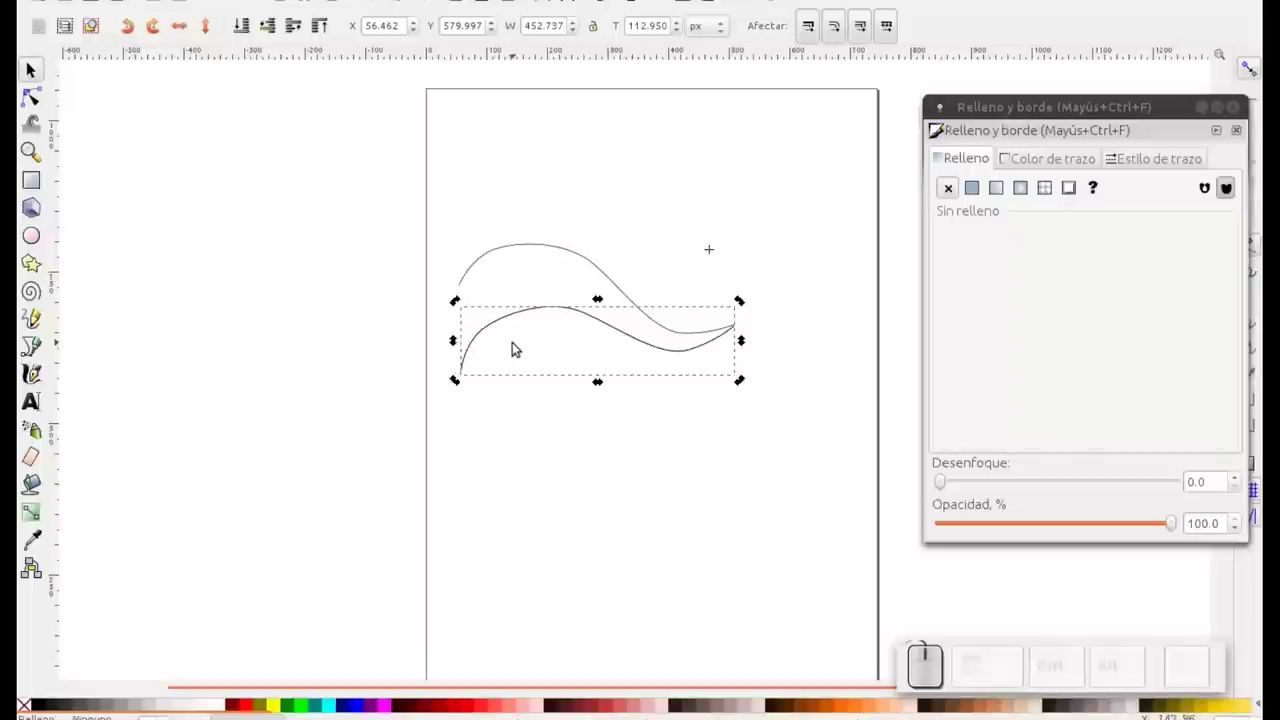
{"action": "left_click_drag", "start_coordinate": [715, 251], "coordinate": [483, 391]}
{"action": "left_click_drag", "start_coordinate": [458, 381], "coordinate": [330, 310]}
Step: Return to the Selector tool and select the top curve of the three
{"action": "left_click", "coordinate": [36, 66]}
{"action": "left_click", "coordinate": [660, 188]}
{"action": "left_click", "coordinate": [567, 256]}
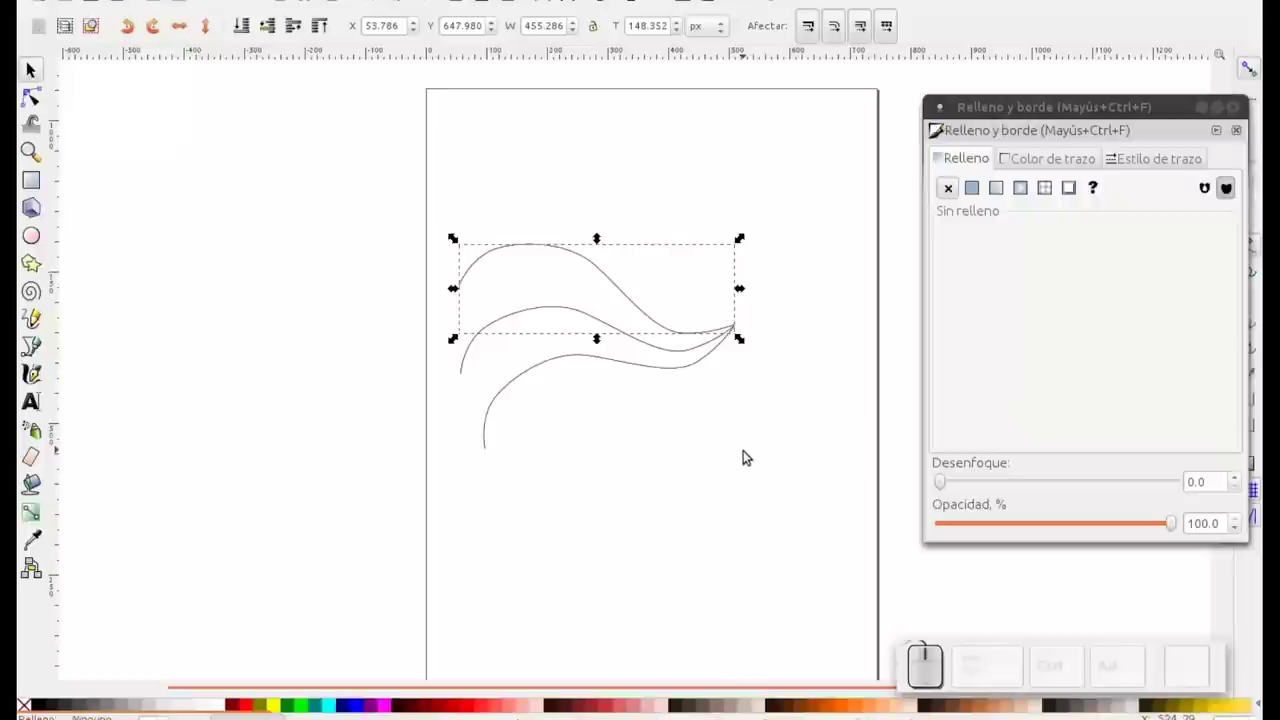
Step: Colour the top stroke red and the middle stroke pale pink on the stroke colour wheel
{"action": "left_click", "coordinate": [1056, 167]}
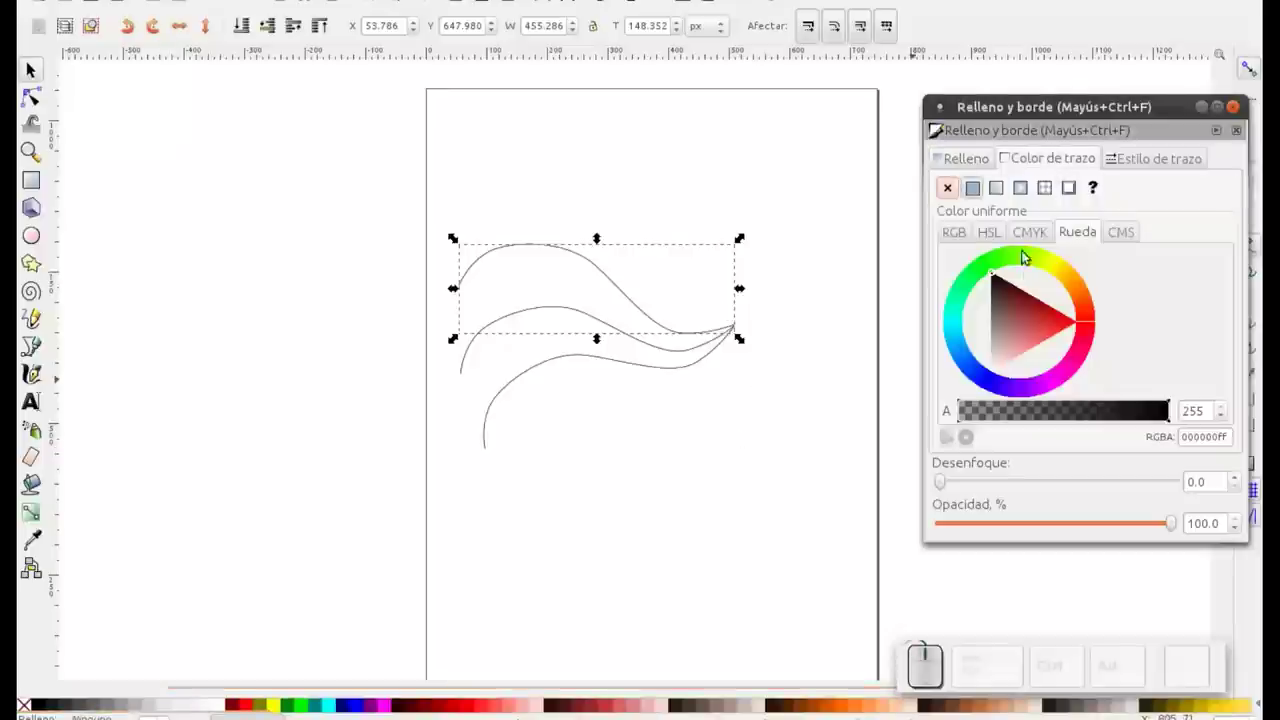
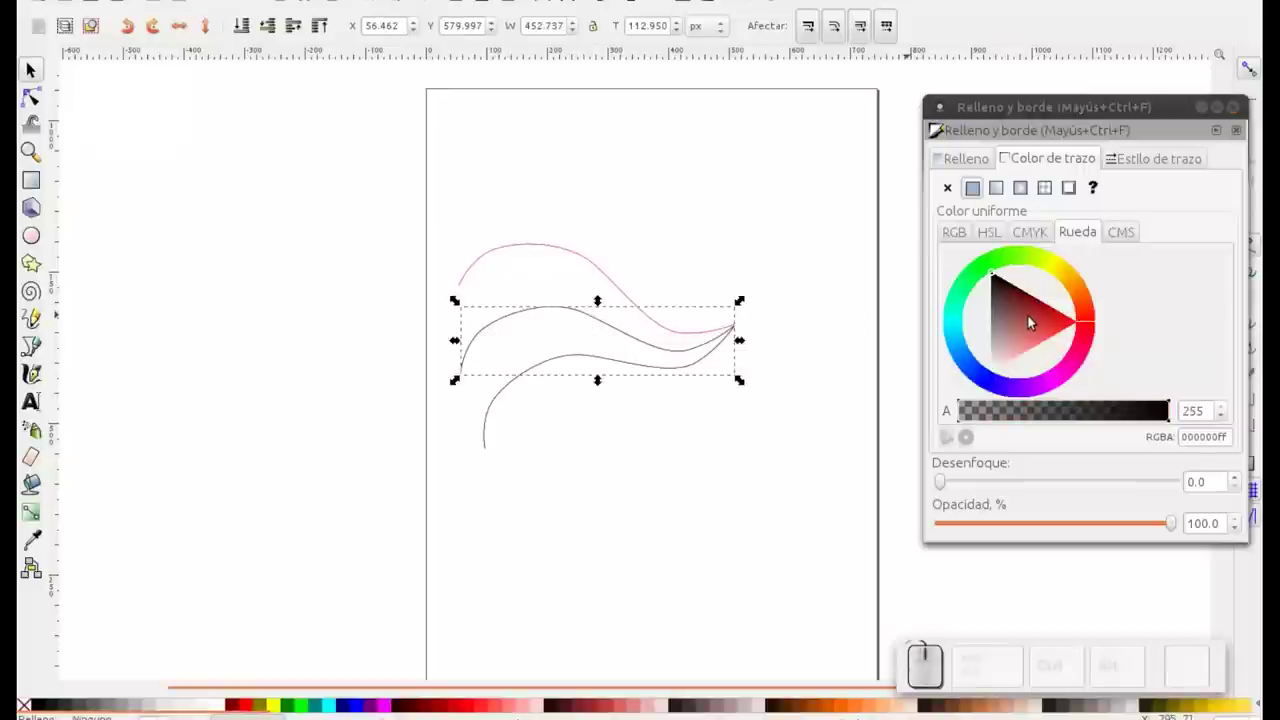
{"action": "left_click", "coordinate": [1020, 346]}
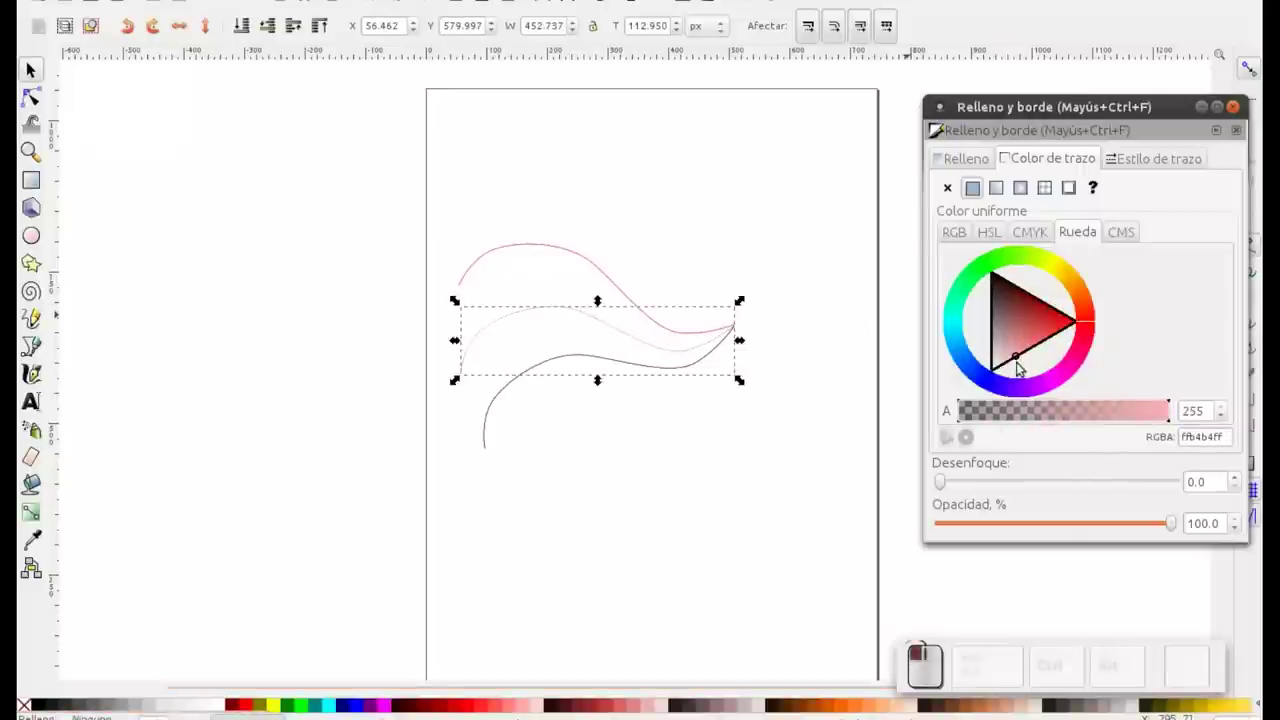
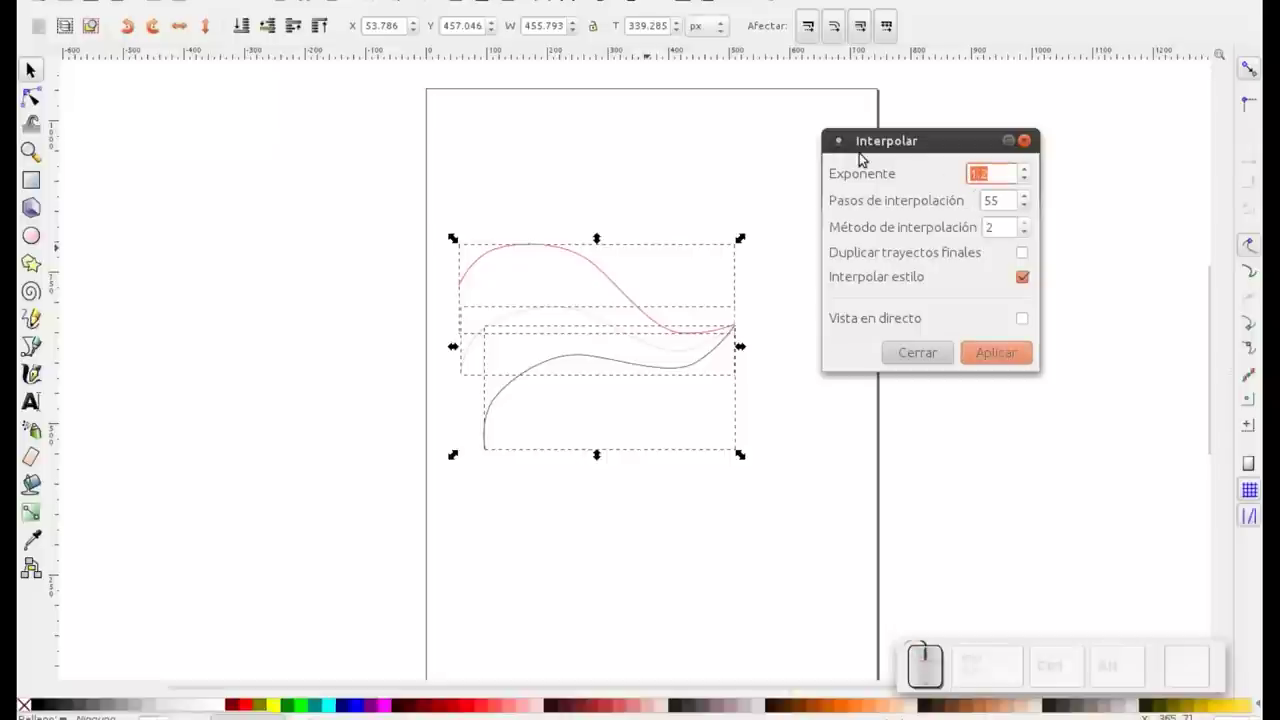
Step: Interpolate the strokes with Exponent 0.0 and 175 steps, live preview on, and apply
{"action": "key", "text": "KP_0"}
{"action": "key", "text": "Tab"}
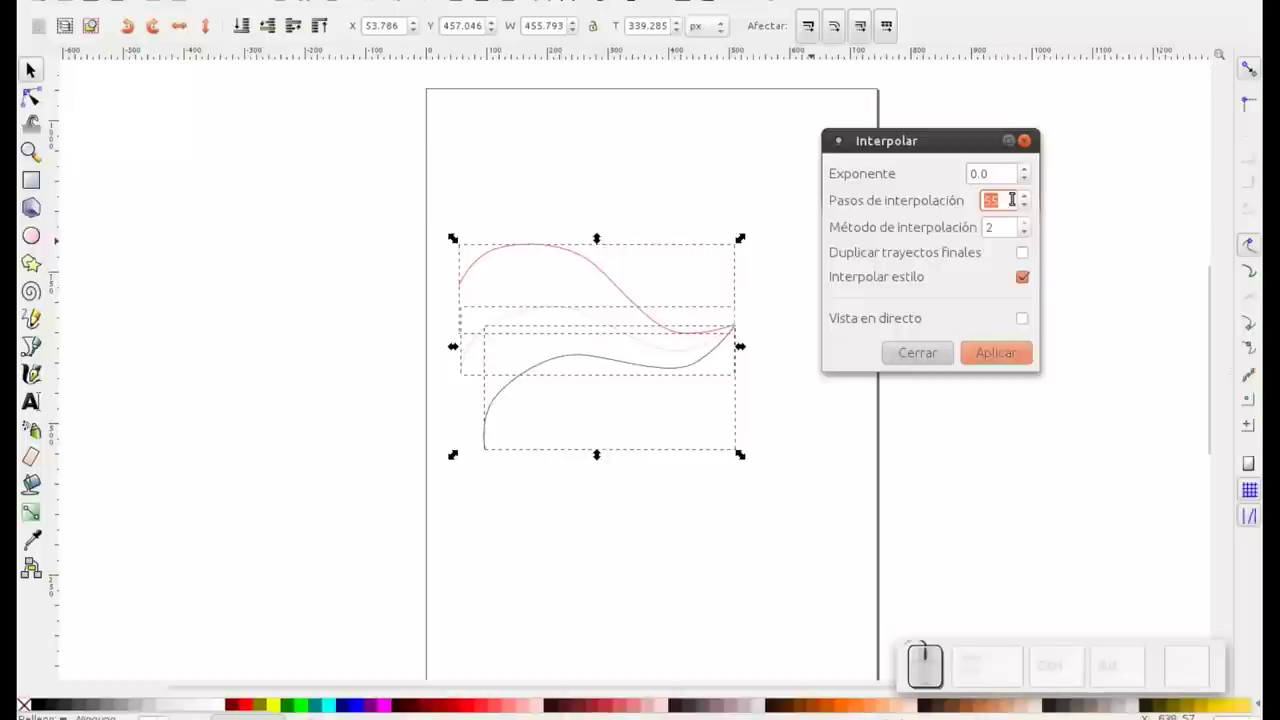
{"action": "key", "text": "KP_7"}
{"action": "key", "text": "KP_5"}
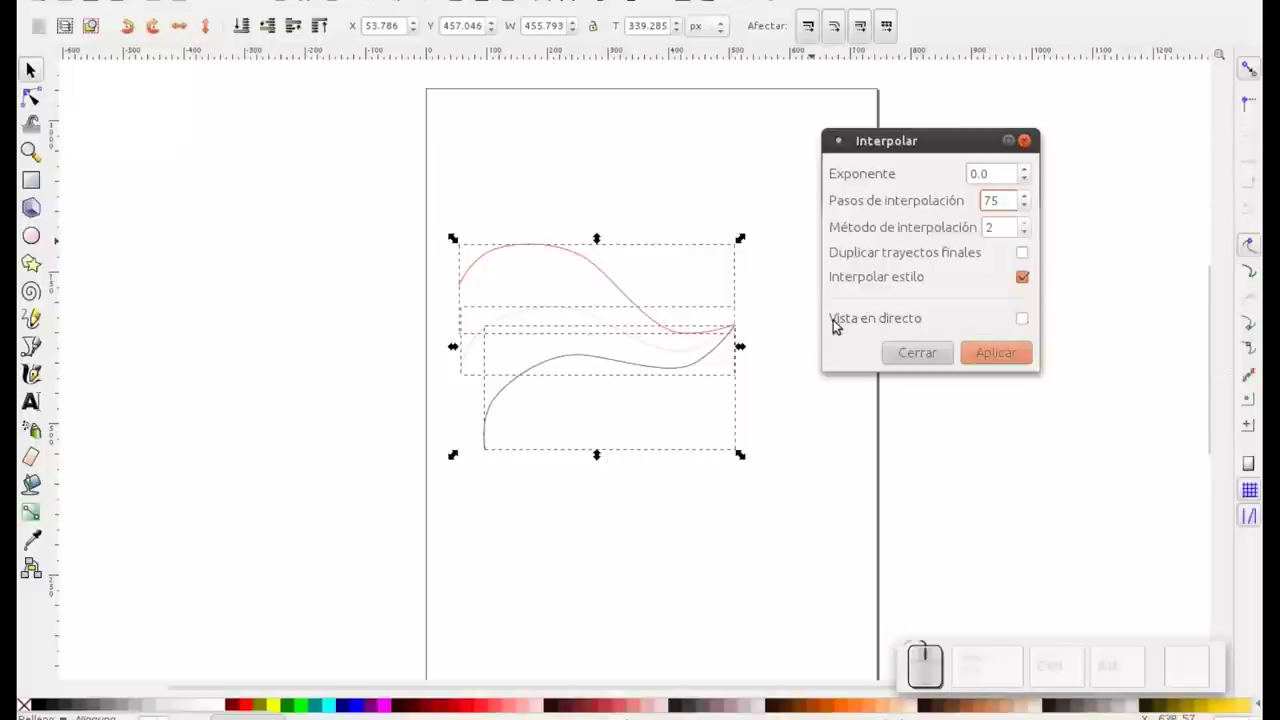
{"action": "left_click", "coordinate": [1032, 317]}
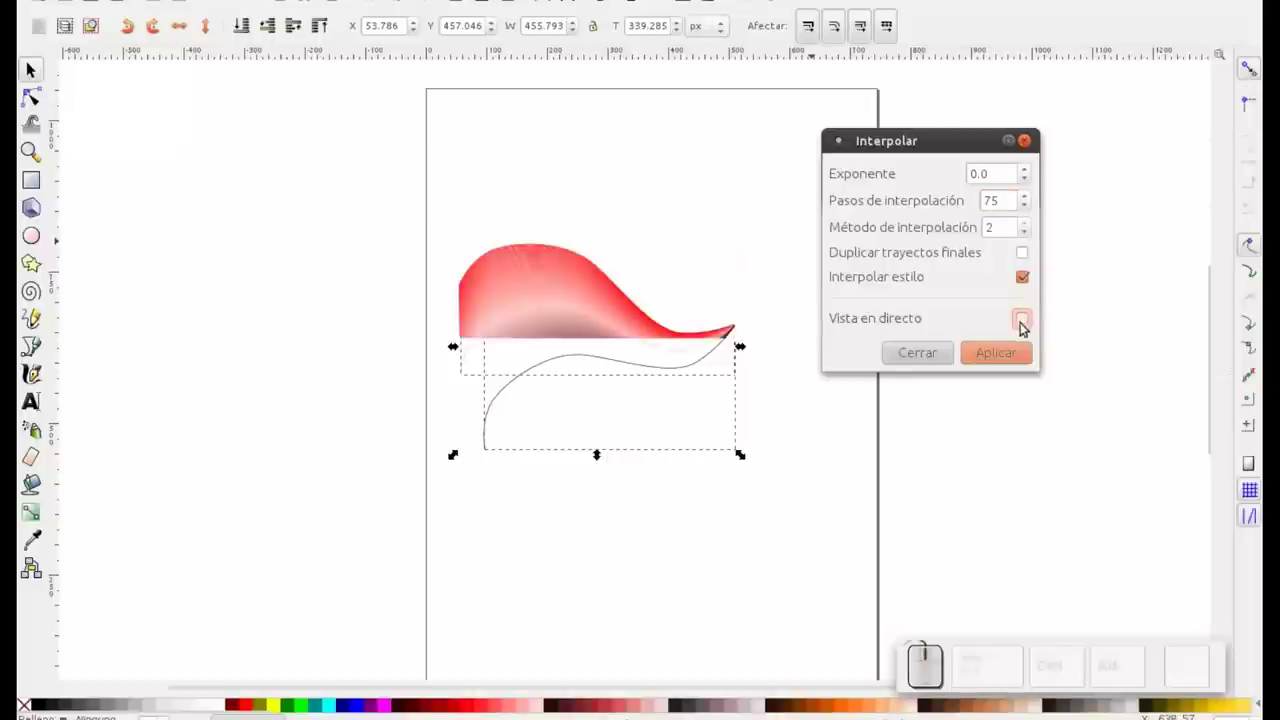
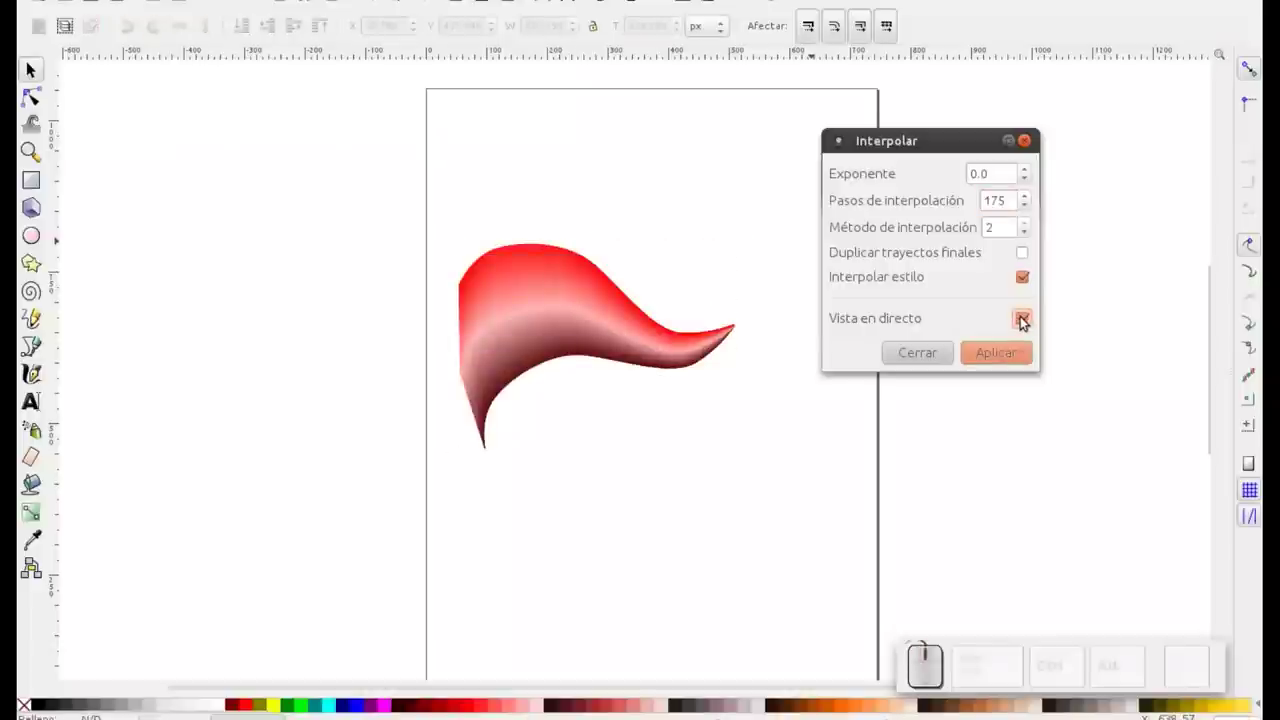
{"action": "left_click", "coordinate": [1014, 357]}
{"action": "left_click", "coordinate": [924, 351]}
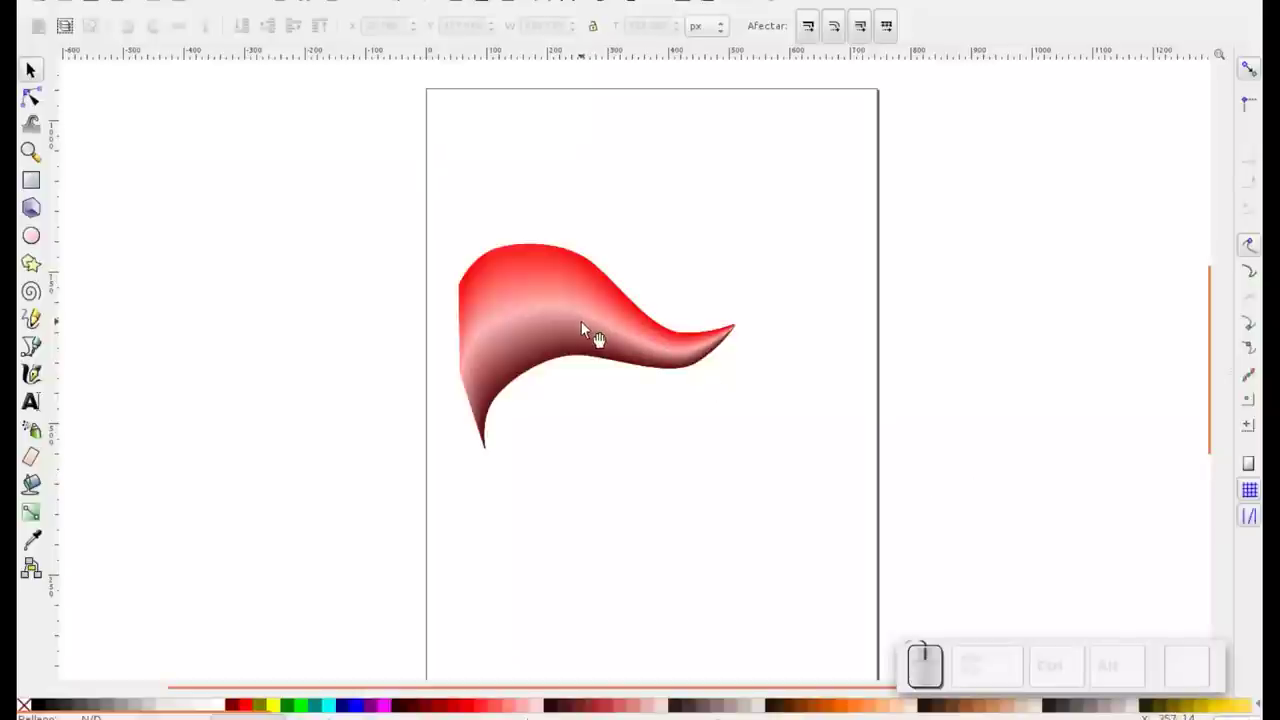
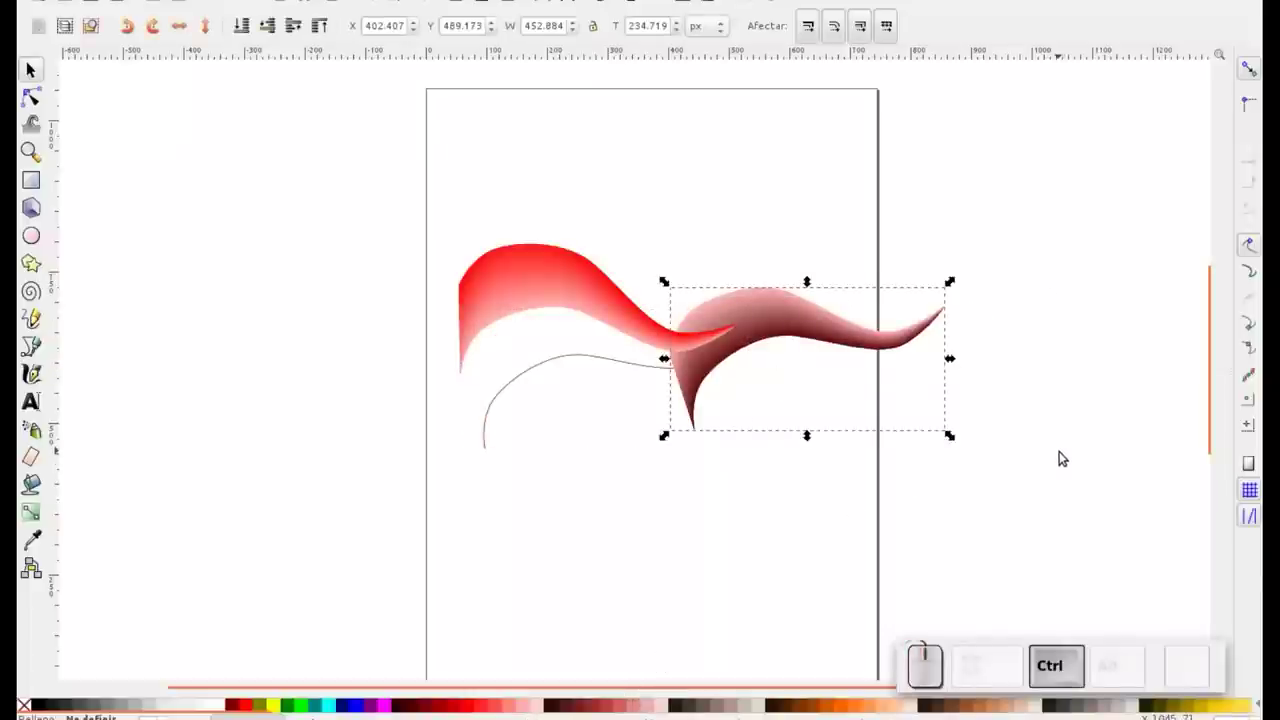
Step: Undo the trial move, group the ribbon with its strokes, and move it near the page top
{"action": "key", "text": "ctrl+z"}
{"action": "left_click_drag", "start_coordinate": [397, 235], "coordinate": [883, 533]}
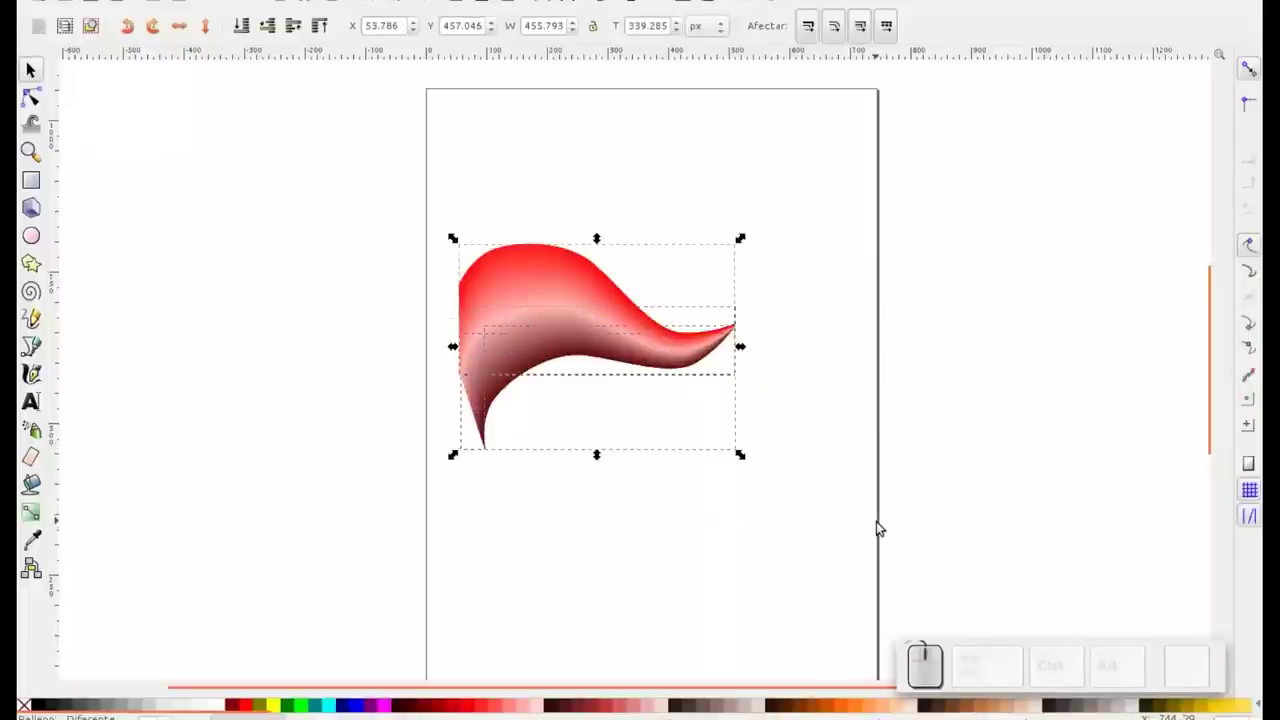
{"action": "key", "text": "ctrl+g"}
{"action": "left_click_drag", "start_coordinate": [547, 316], "coordinate": [581, 188]}
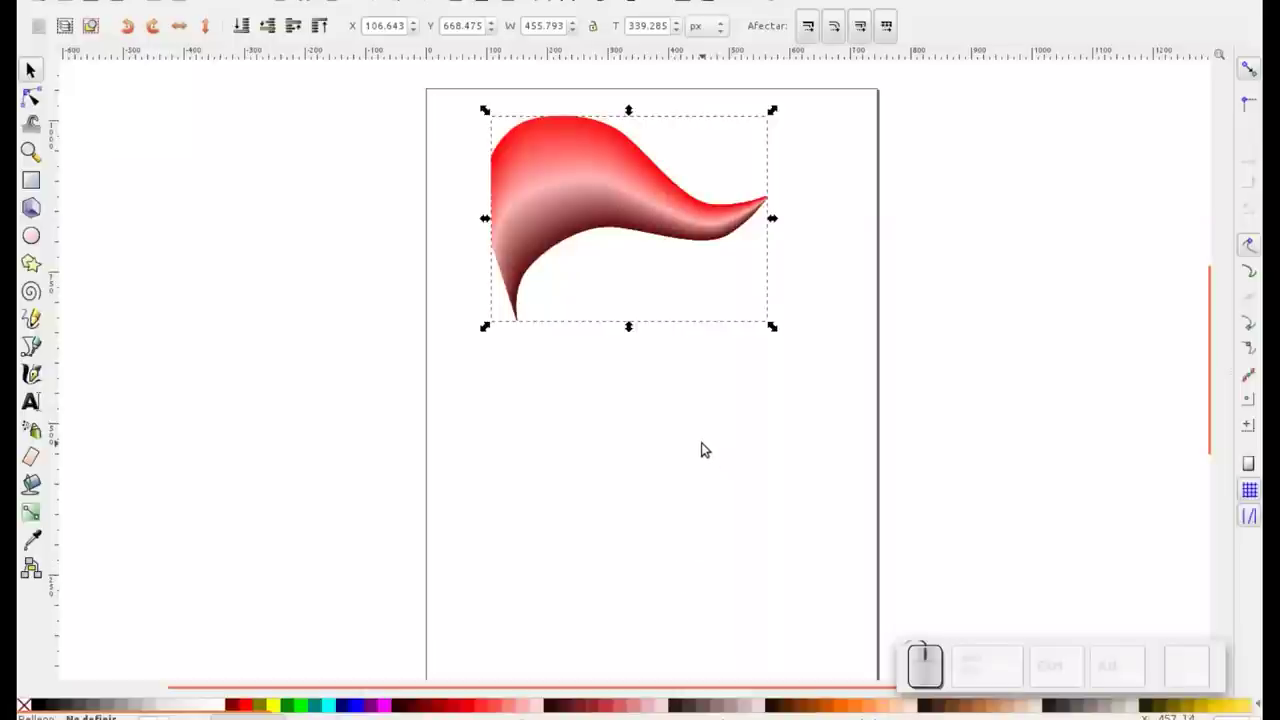
Step: Scroll to the page and nudge the grouped ribbon slightly left and down
{"action": "scroll", "scroll_direction": "up", "scroll_amount": 3}
{"action": "scroll", "scroll_direction": "up", "scroll_amount": 3}
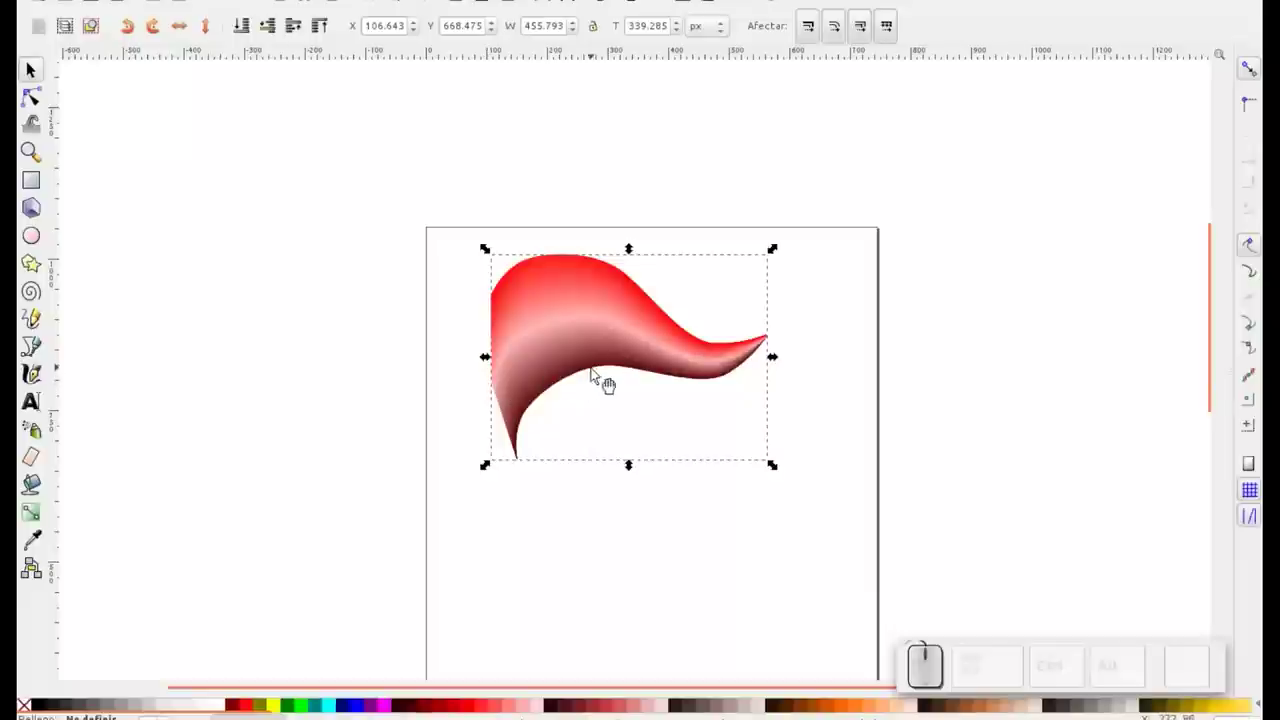
{"action": "left_click", "coordinate": [611, 348]}
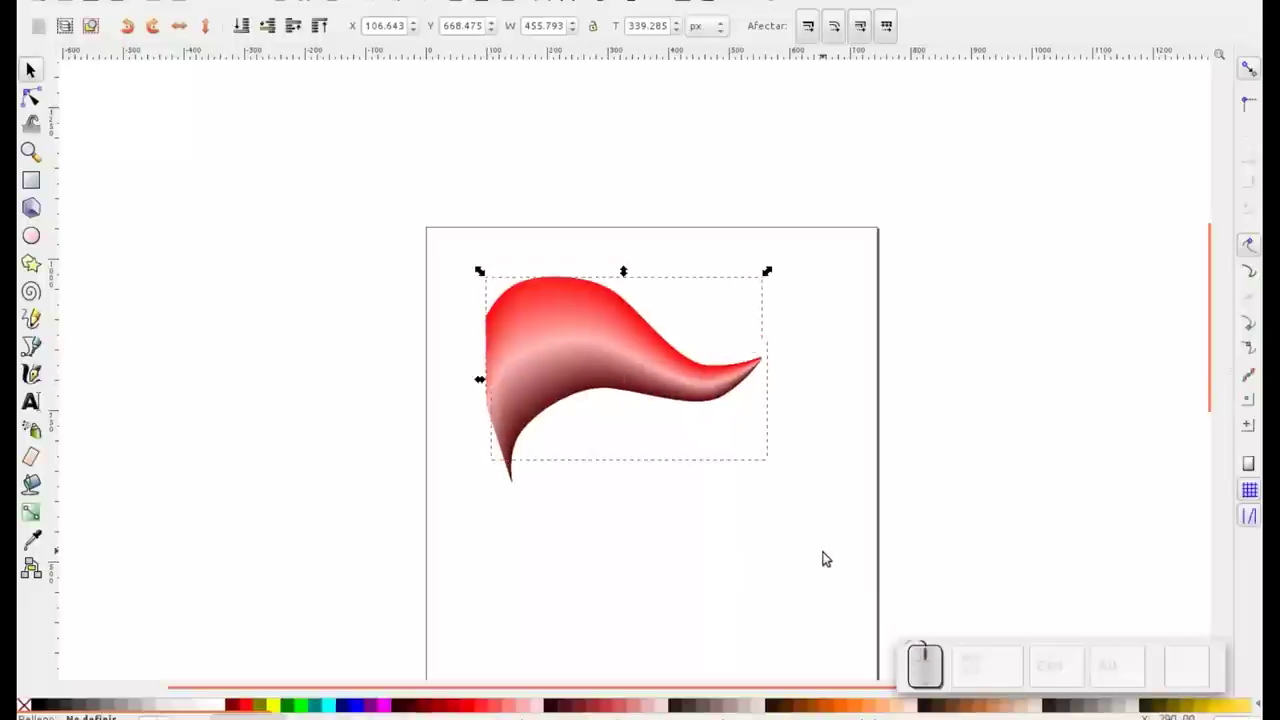